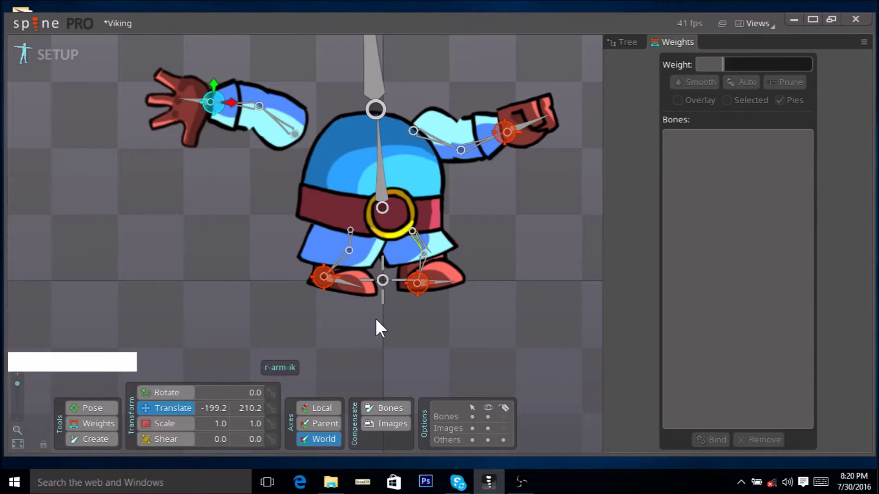
- Inspect the right leg cloth attachment, its bone, and both leg IK targets in the viewport
right_click(388, 332)
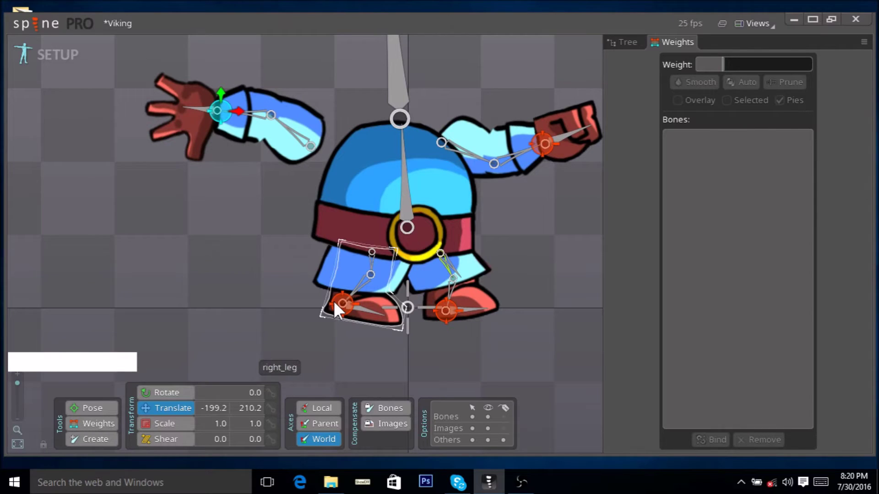
left_click(345, 313)
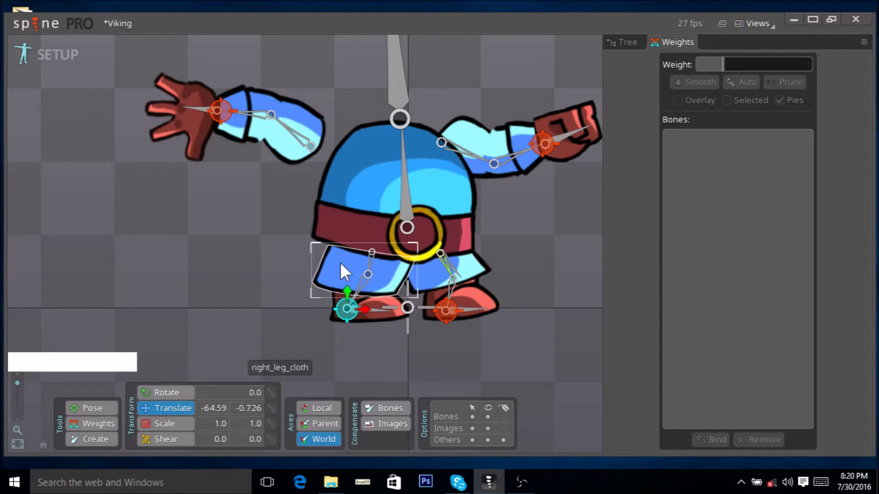
left_click(305, 339)
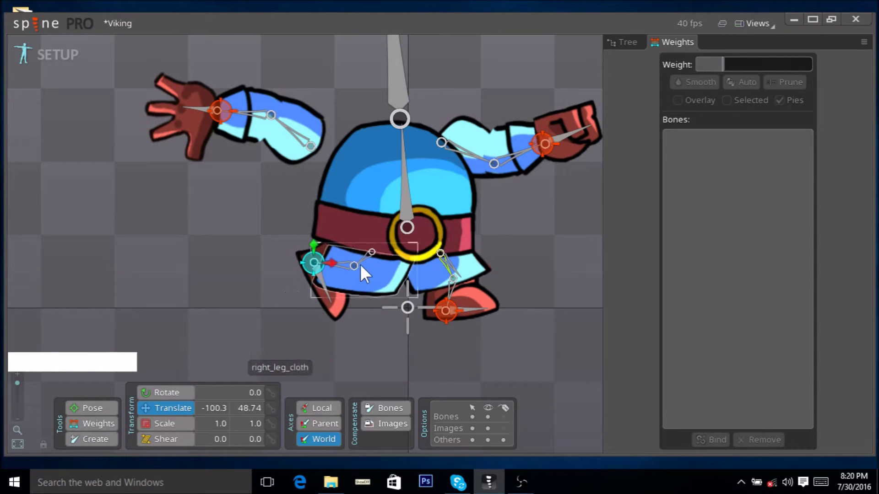
left_click(258, 321)
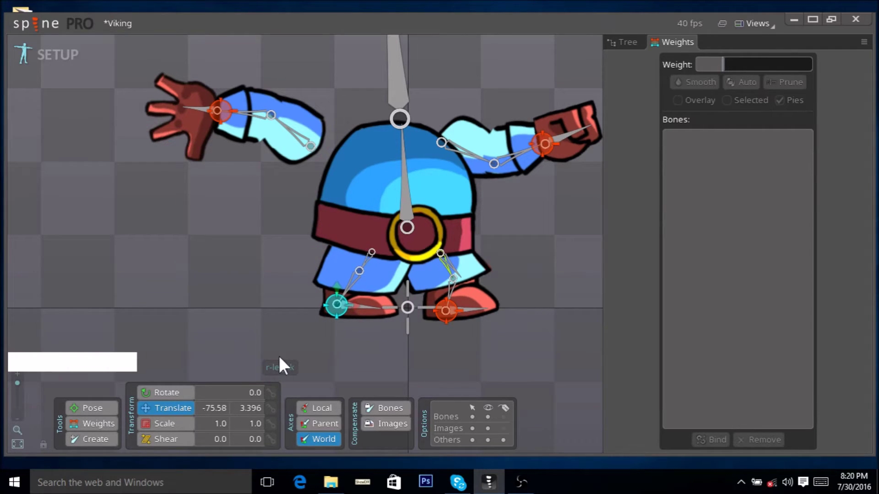
right_click(390, 350)
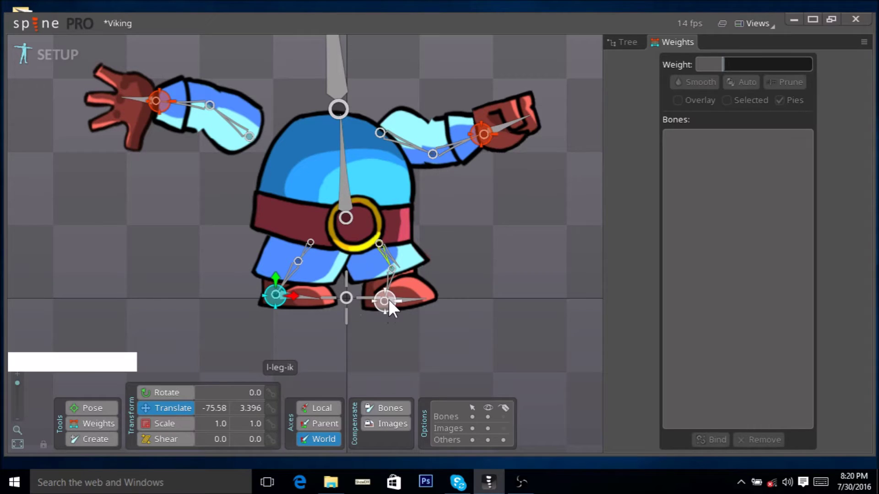
left_click(394, 310)
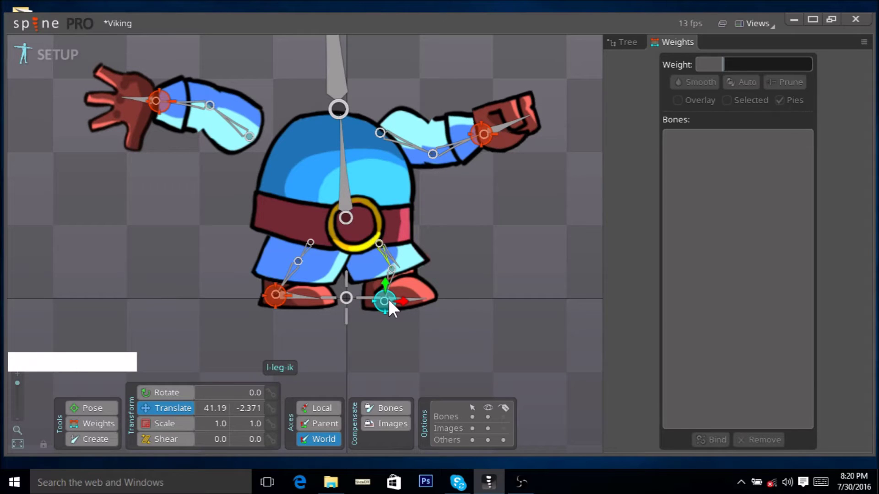
- Check the body attachment, left leg IK target and right leg cloth attachment in the viewport
left_click(368, 364)
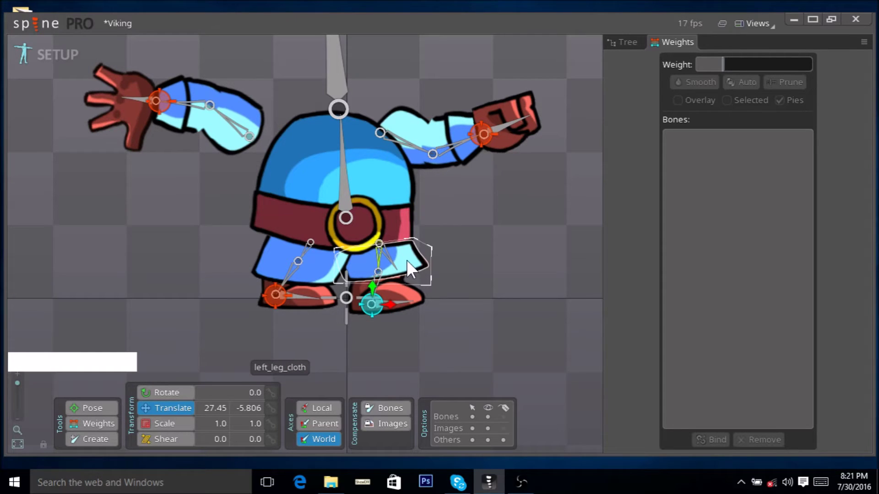
right_click(418, 348)
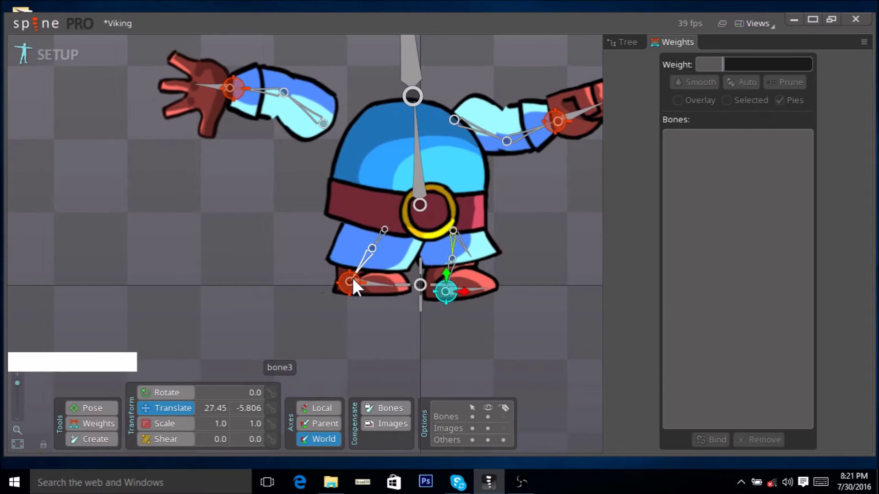
left_click(352, 288)
key("Escape")
left_click(348, 292)
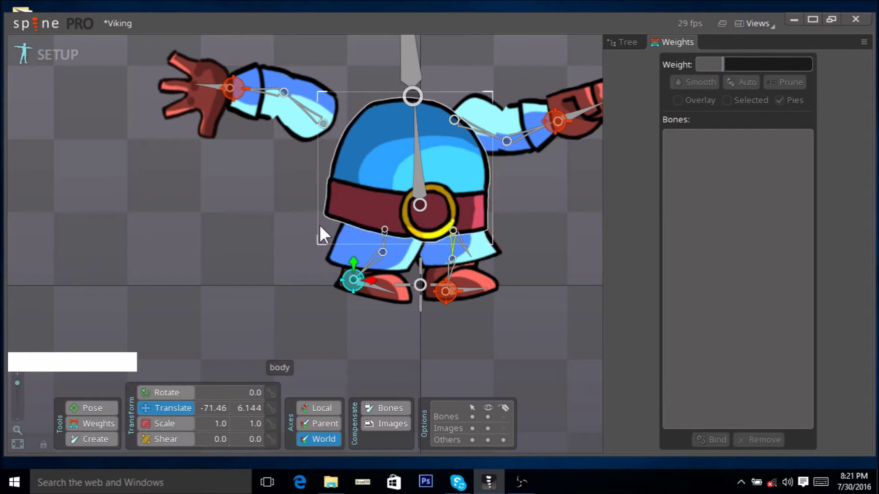
left_click(452, 298)
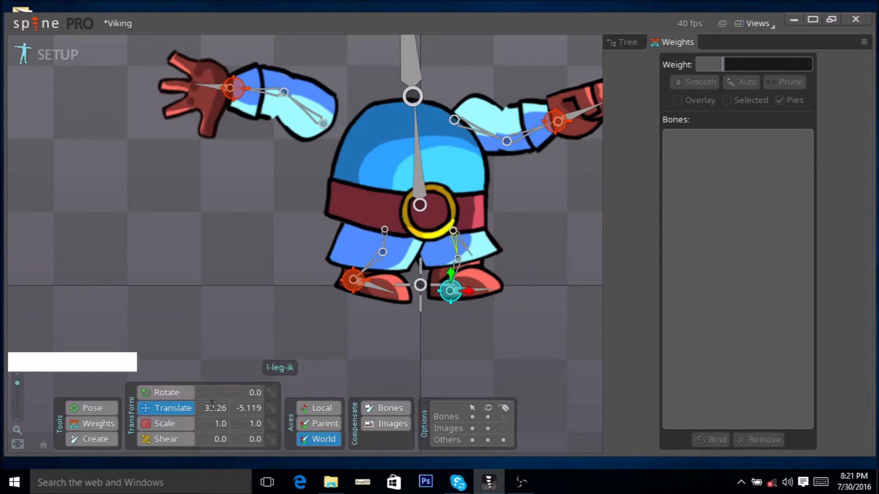
left_click(344, 251)
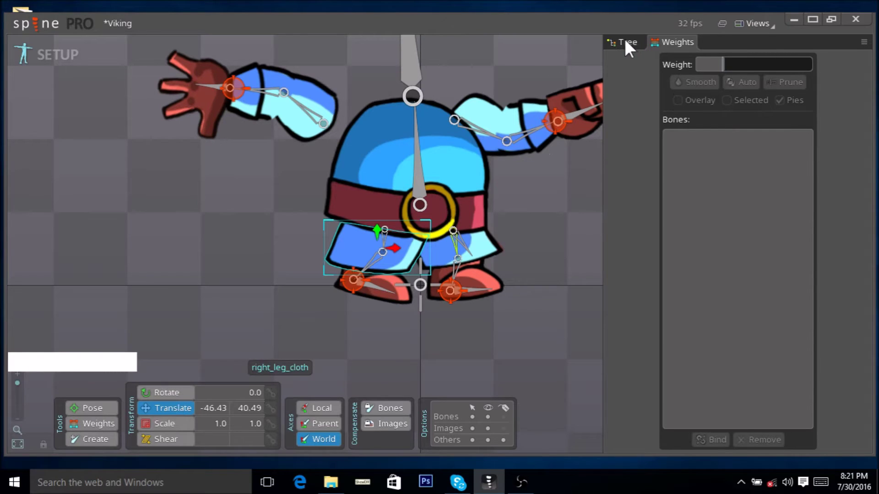
- Expand the VIKING skeleton hierarchy in the Tree to list its bones and slots
left_click(631, 48)
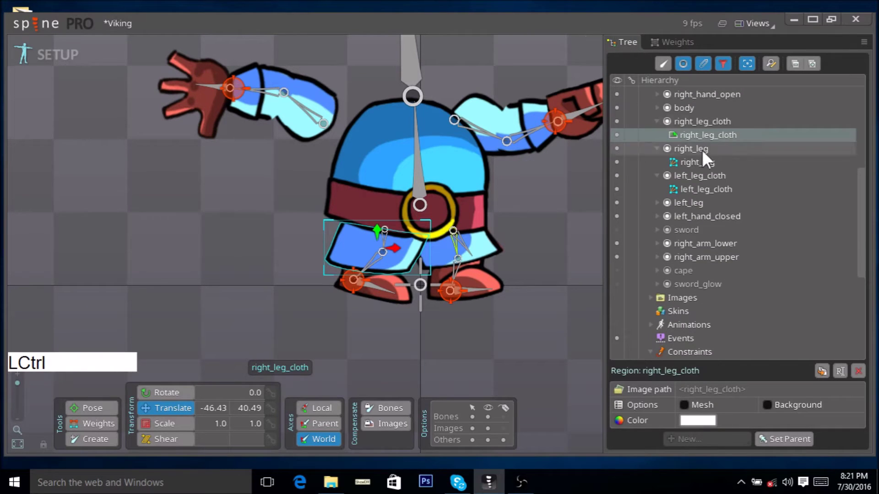
left_click(673, 70)
left_click(667, 127)
left_click(666, 127)
left_click(674, 152)
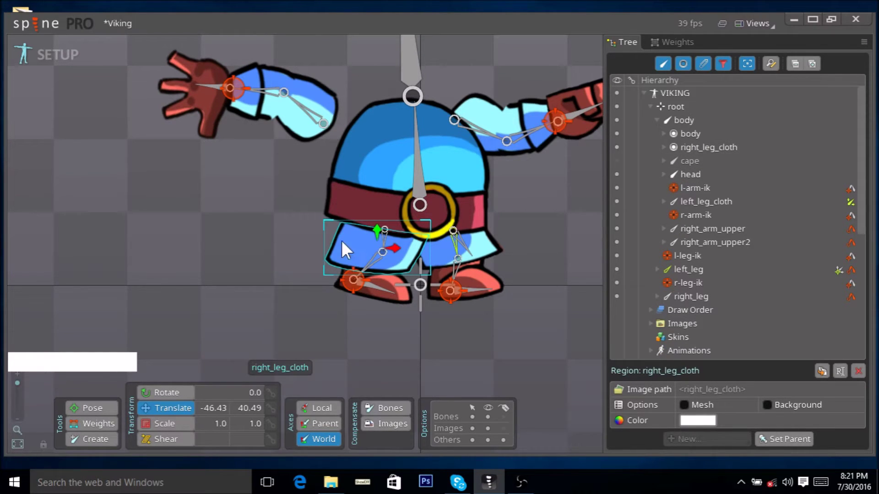
- Select the right_leg_cloth slot, left_leg_cloth mesh and bone, and the body bone
left_click(728, 159)
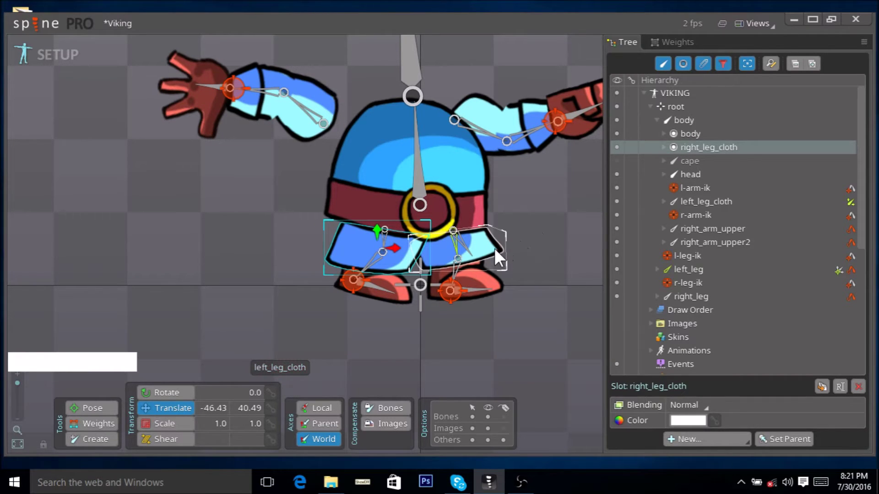
left_click(500, 259)
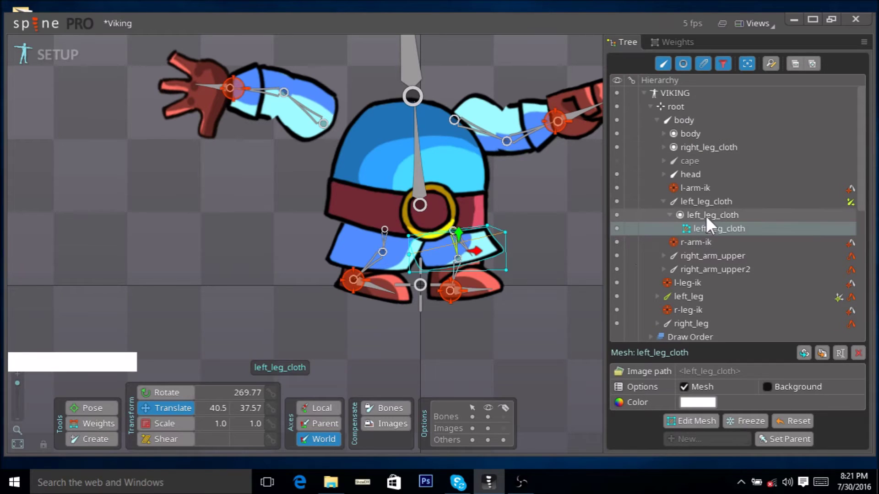
left_click(722, 212)
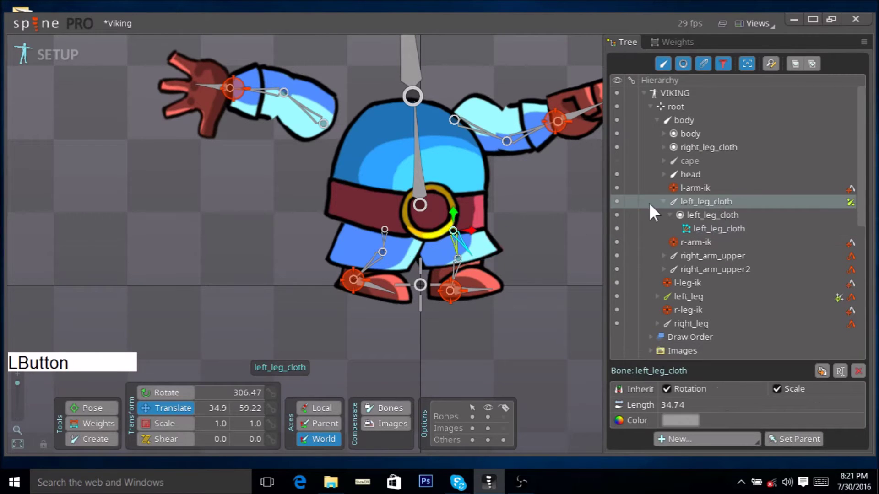
left_click(699, 127)
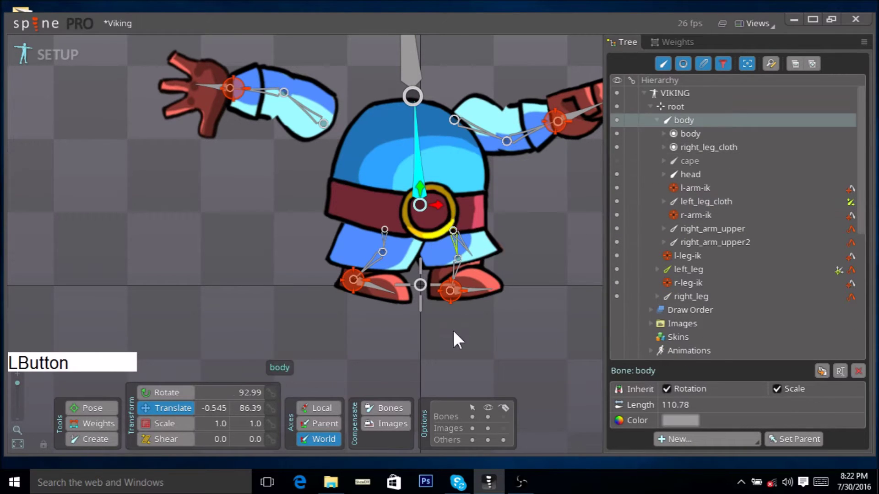
- Expand the right_leg_cloth slot and select its image attachment
right_click(469, 365)
left_click(368, 271)
left_click(268, 340)
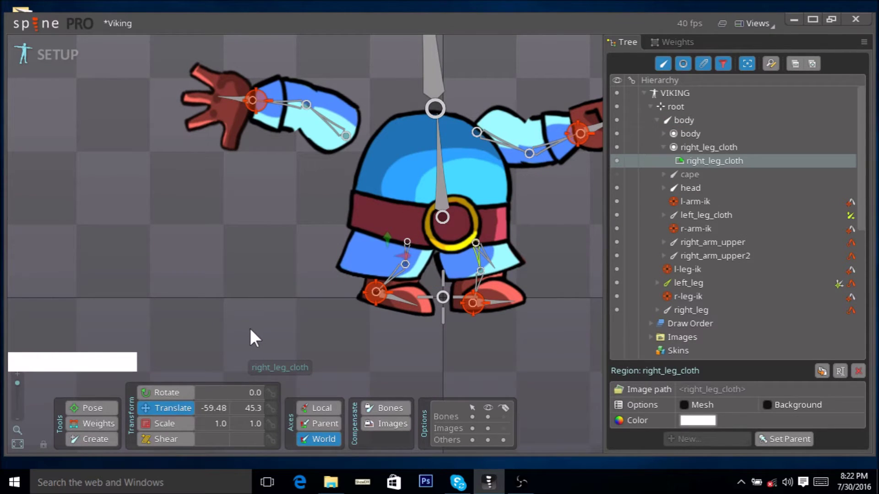
right_click(299, 335)
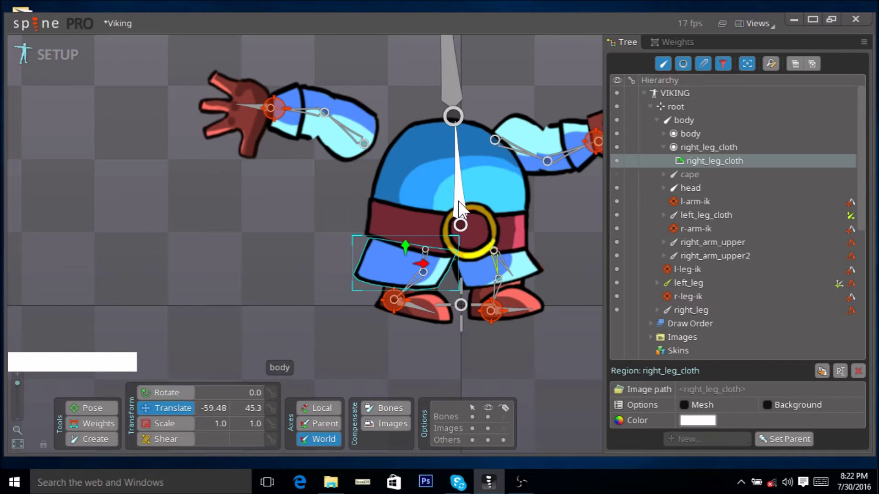
left_click(463, 208)
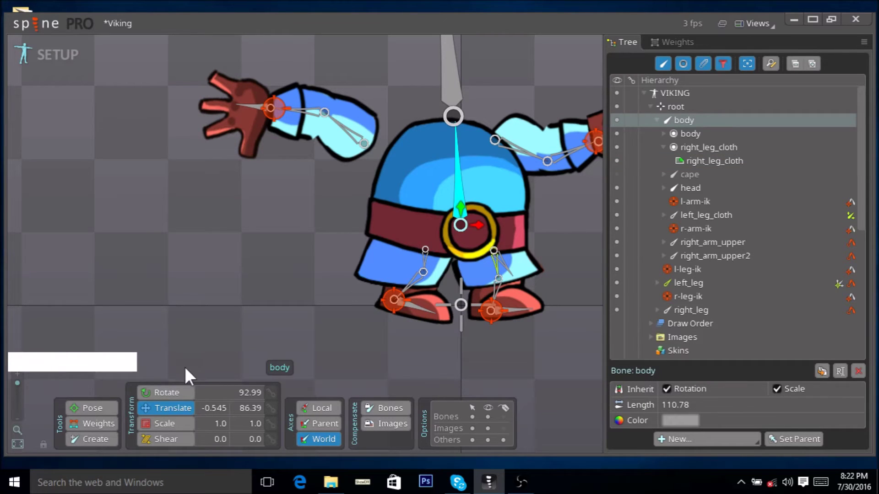
left_click(109, 442)
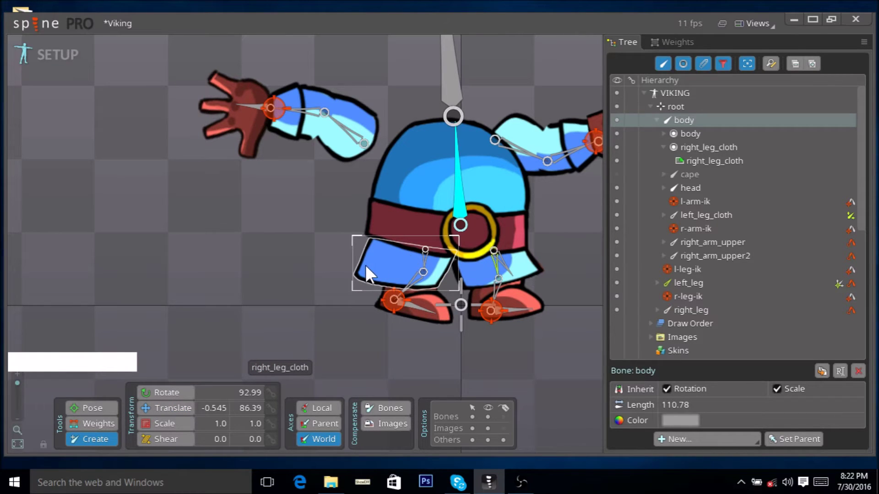
left_click(371, 272)
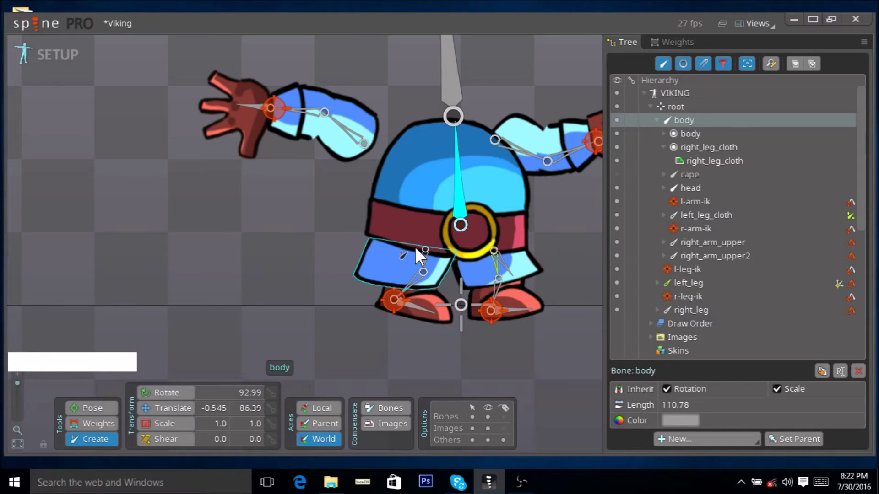
left_click(420, 255)
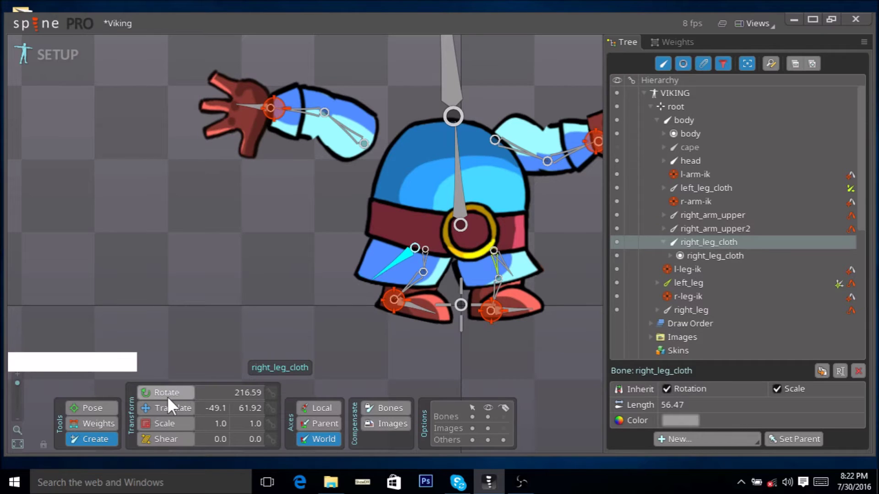
left_click(173, 404)
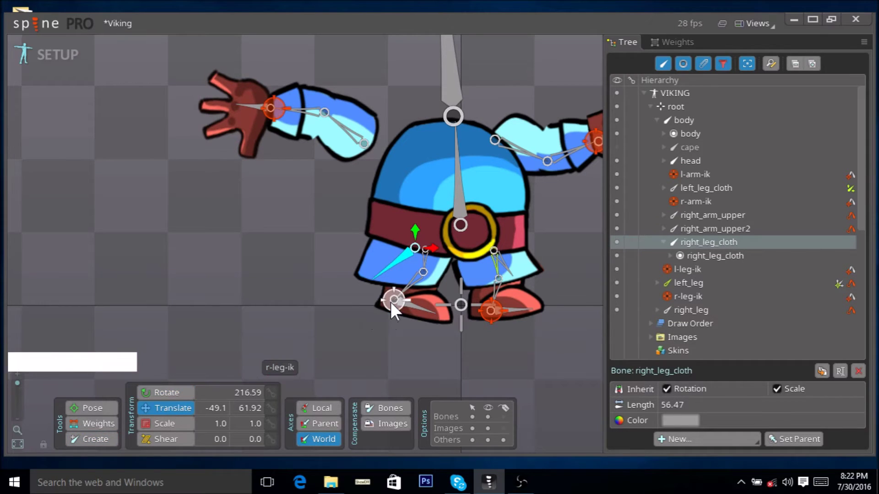
left_click(395, 309)
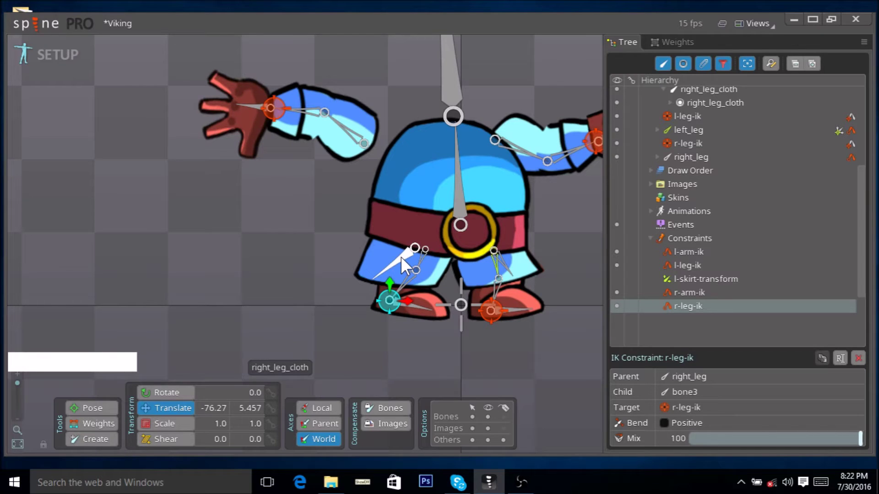
left_click(406, 263)
left_click(427, 263)
left_click(406, 264)
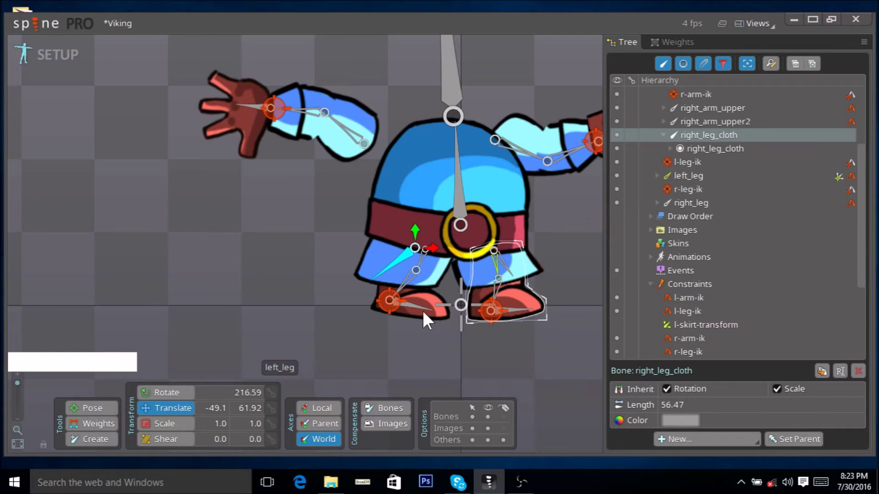
- Start a new Transform Constraint for right_leg_cloth from the New… list
right_click(294, 330)
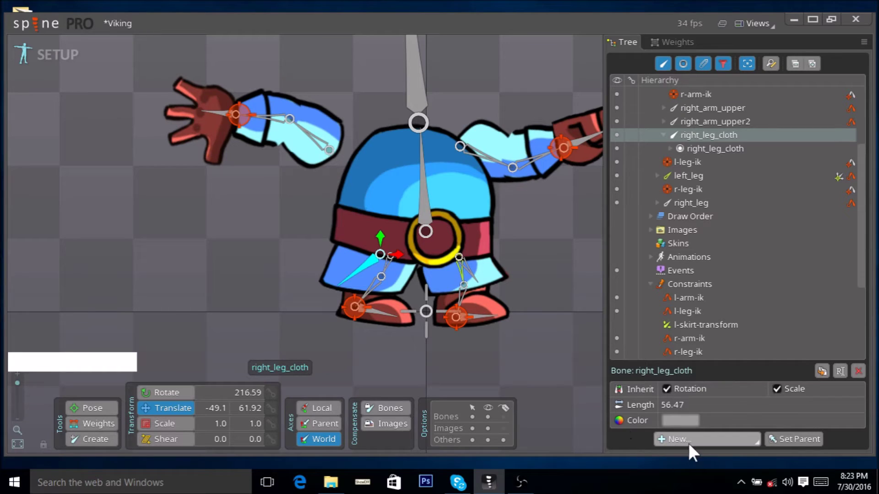
left_click(704, 447)
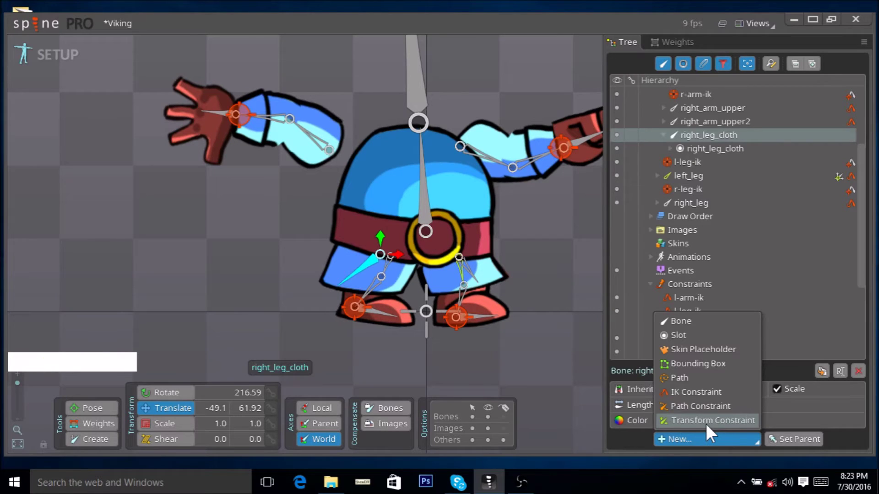
left_click(711, 432)
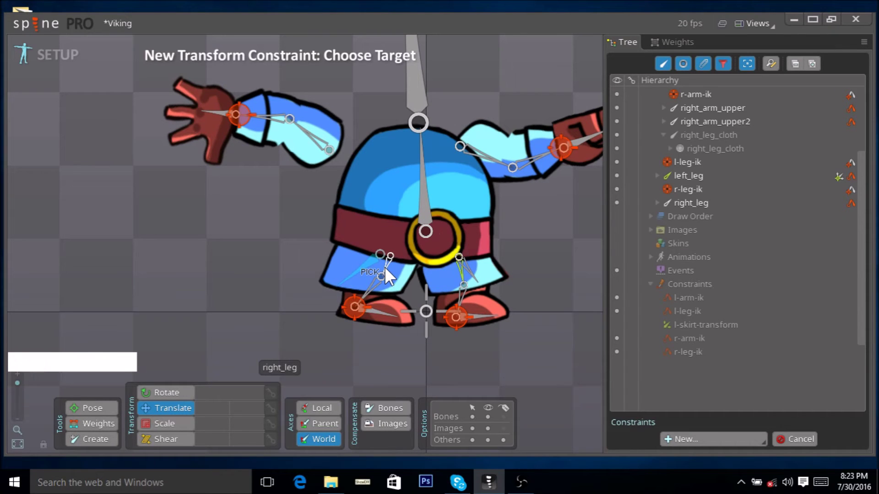
- Pick right_leg as the target and name the constraint r-cloth-transform
left_click(390, 275)
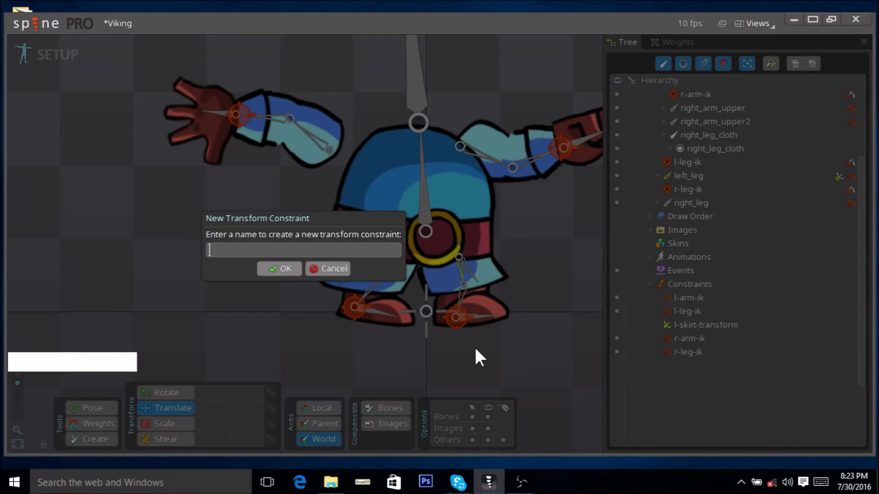
key("r")
key("-")
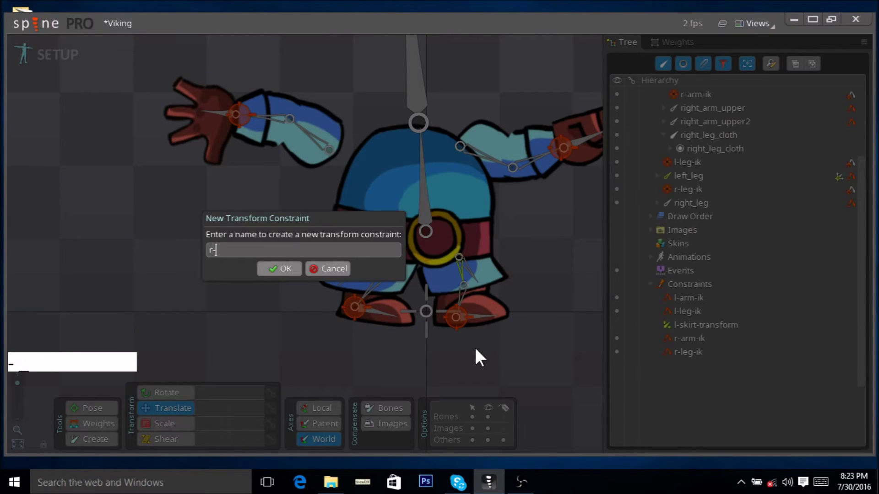
key("c")
key("l")
key("o")
key("t")
key("h")
key("-")
key("t")
key("r")
key("a")
key("n")
key("s")
key("f")
key("o")
key("r")
key("m")
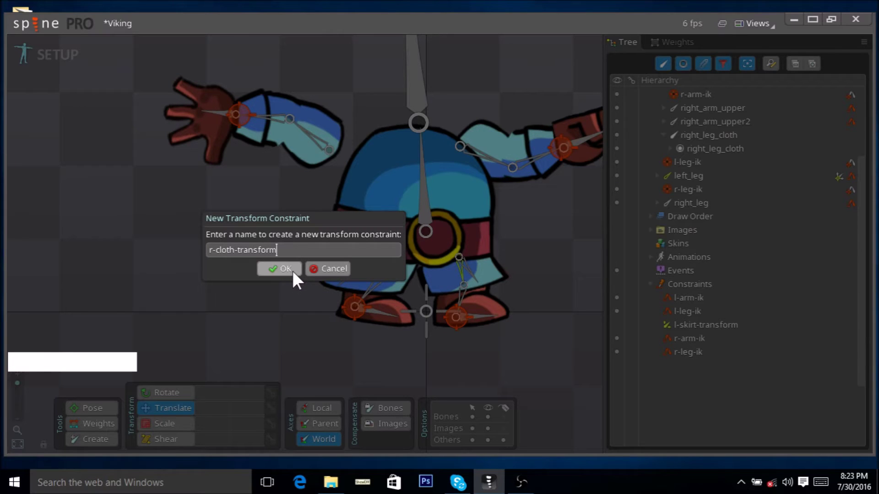
- Collapse the root bones and re-expand Constraints to show r-cloth-transform in the list
left_click(298, 281)
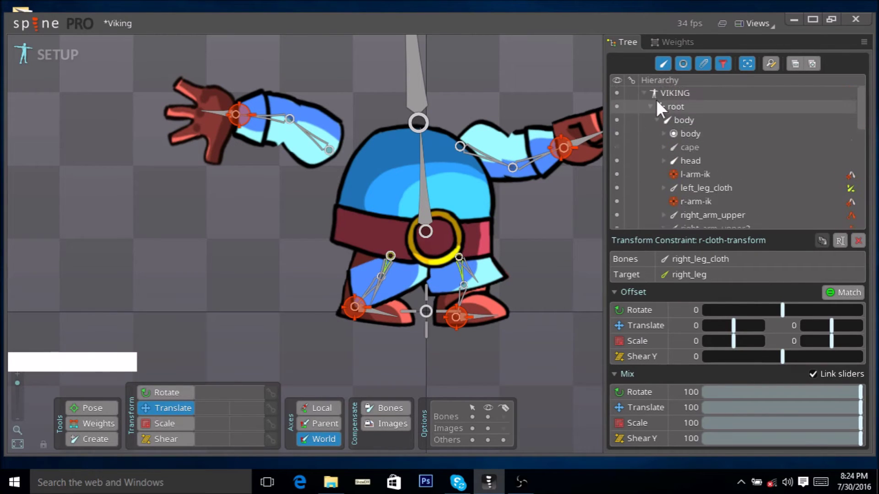
left_click(656, 114)
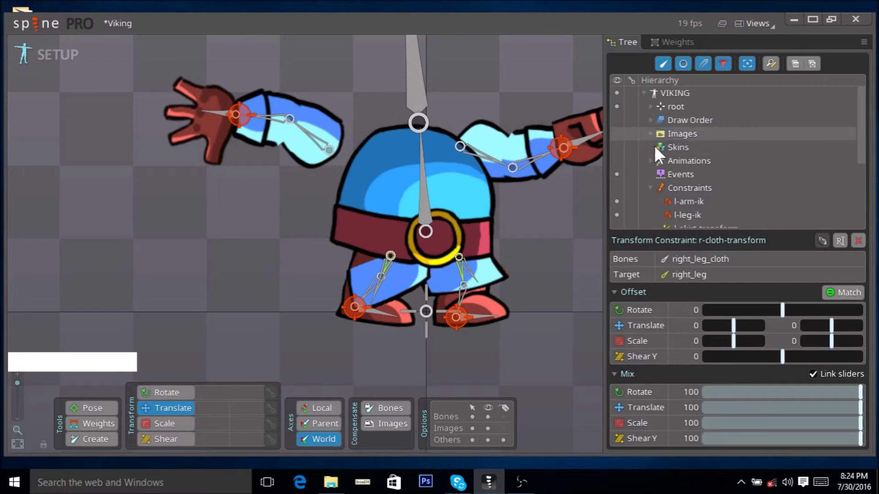
left_click(656, 195)
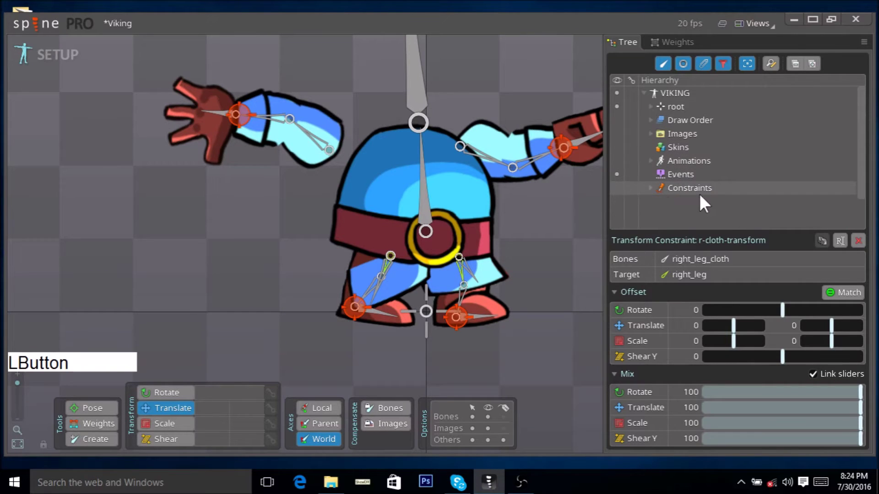
left_click(709, 197)
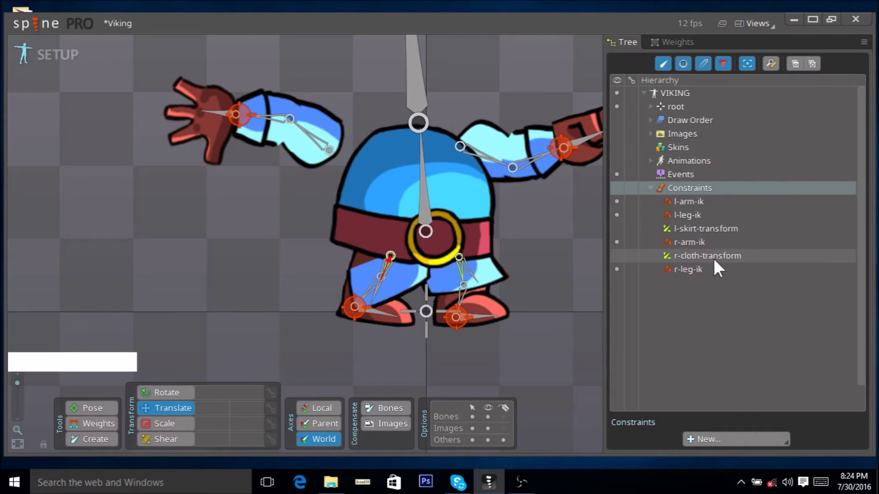
- Drop all four r-cloth-transform mix amounts to 0 and uncheck Link sliders
left_click(719, 266)
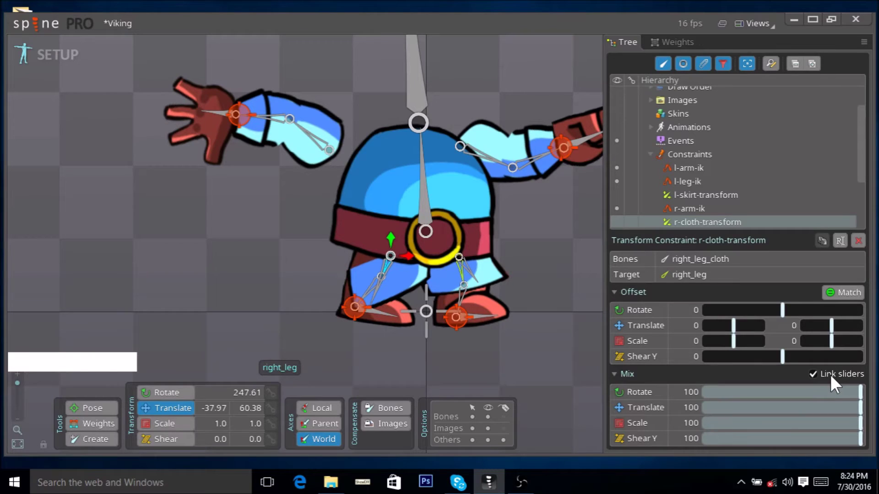
left_click(865, 393)
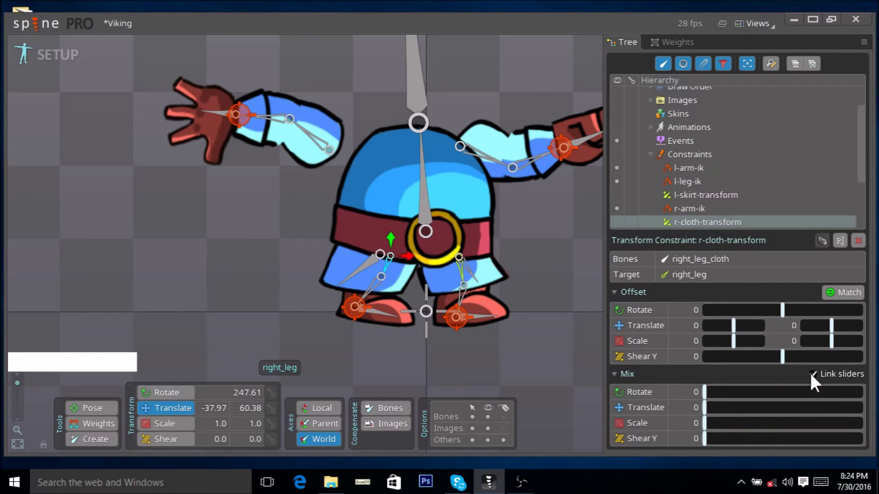
left_click(819, 382)
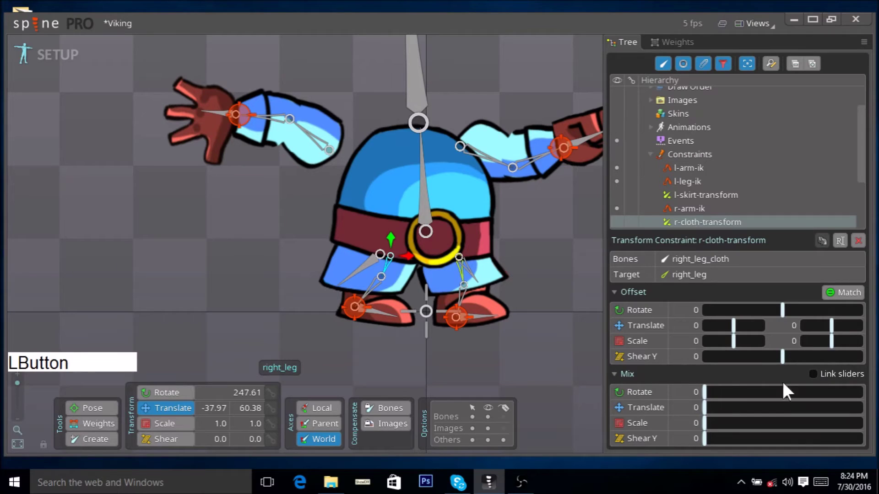
left_click(715, 400)
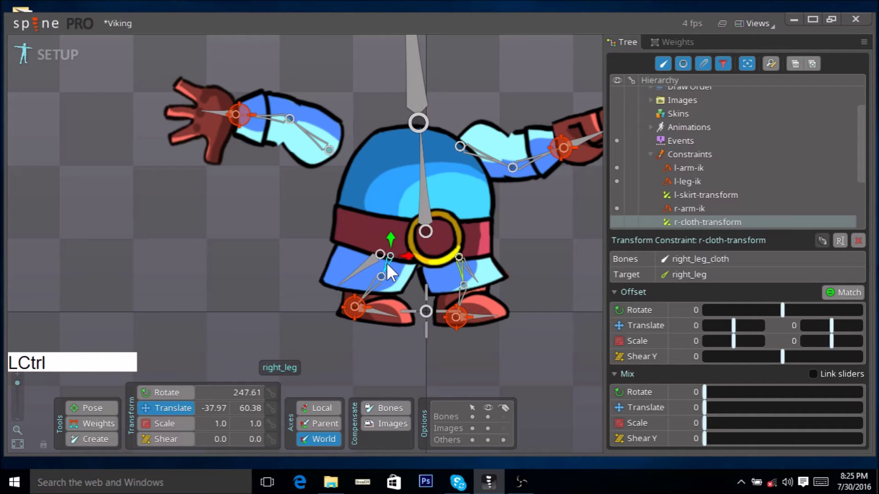
left_click(372, 270)
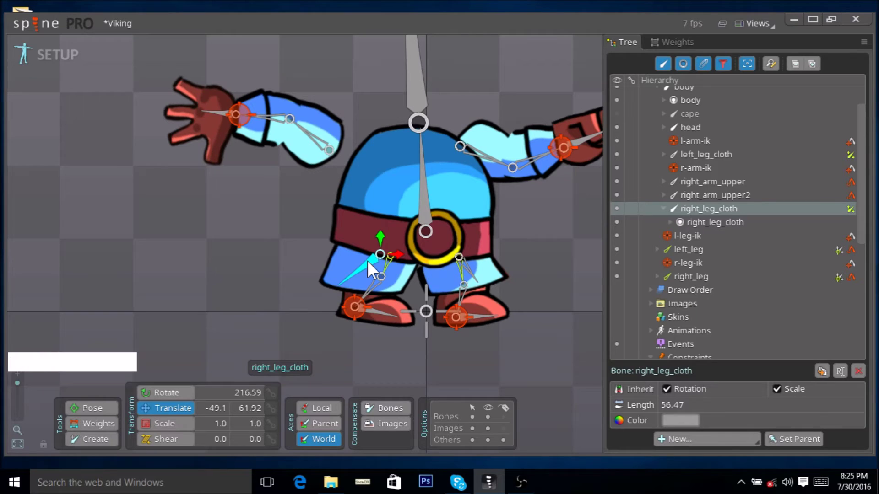
left_click(394, 272)
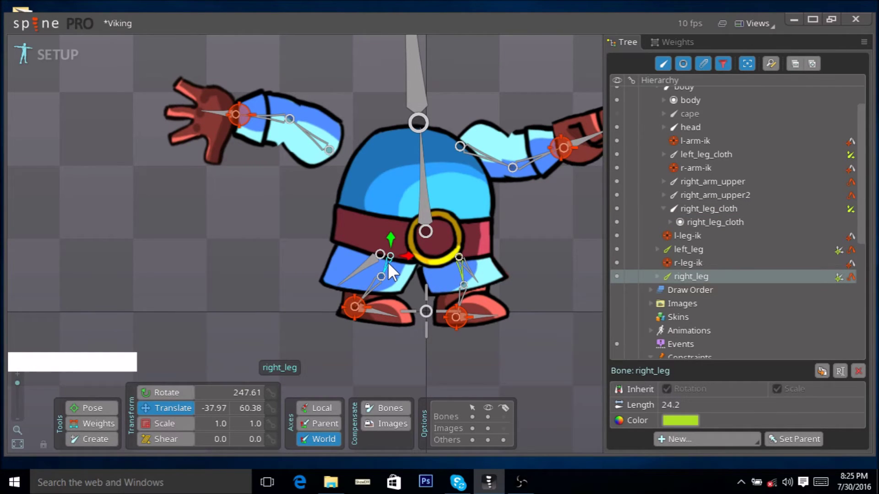
left_click(372, 269)
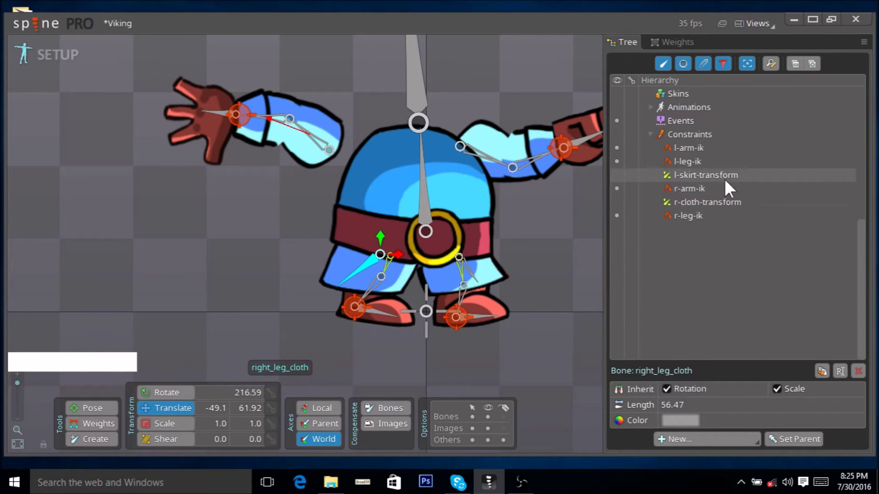
left_click(702, 145)
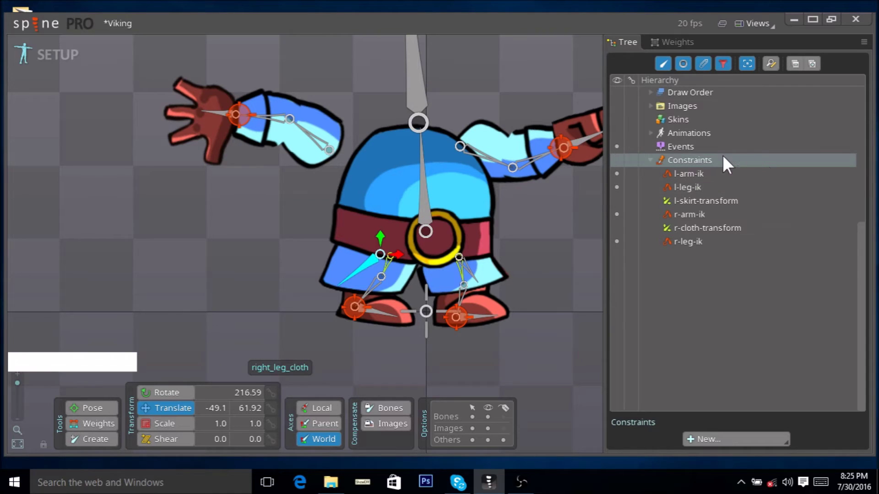
- Raise the r-cloth-transform Rotate mix to about 15 while the other mixes stay 0
left_click(721, 239)
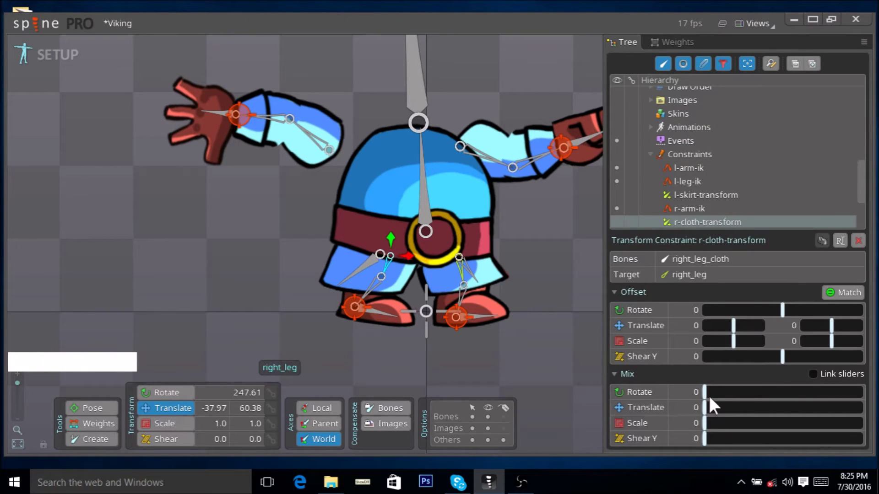
left_click(713, 401)
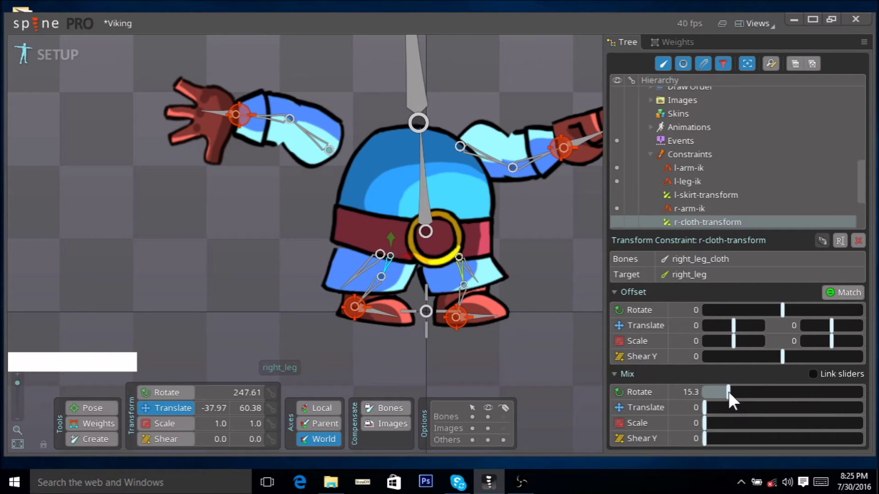
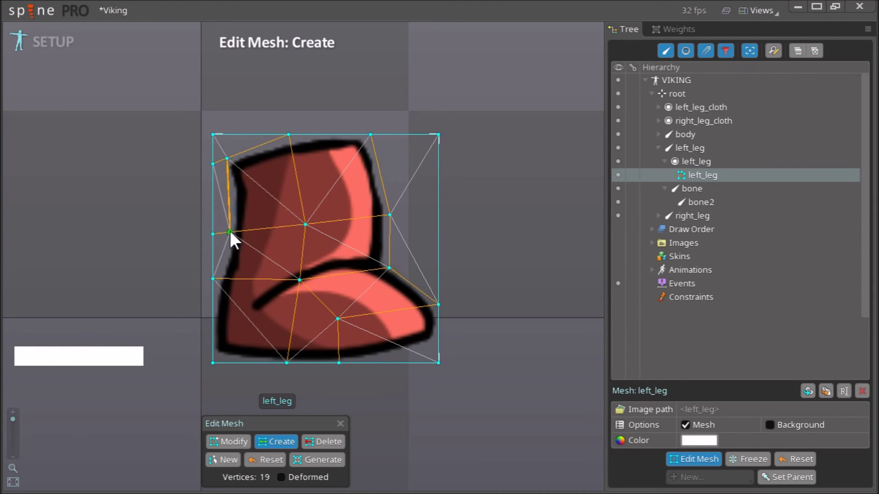
- Add a vertex to the left_leg boot mesh, bringing it to 19 vertices
left_click(235, 240)
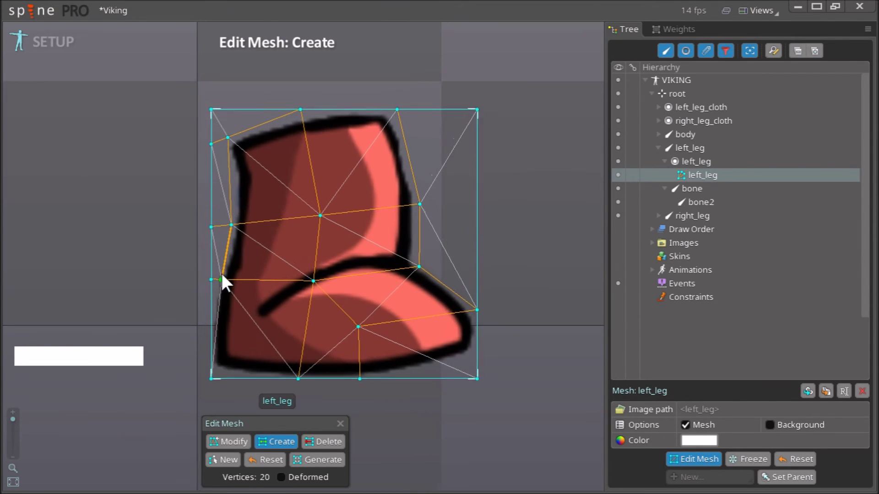
right_click(437, 228)
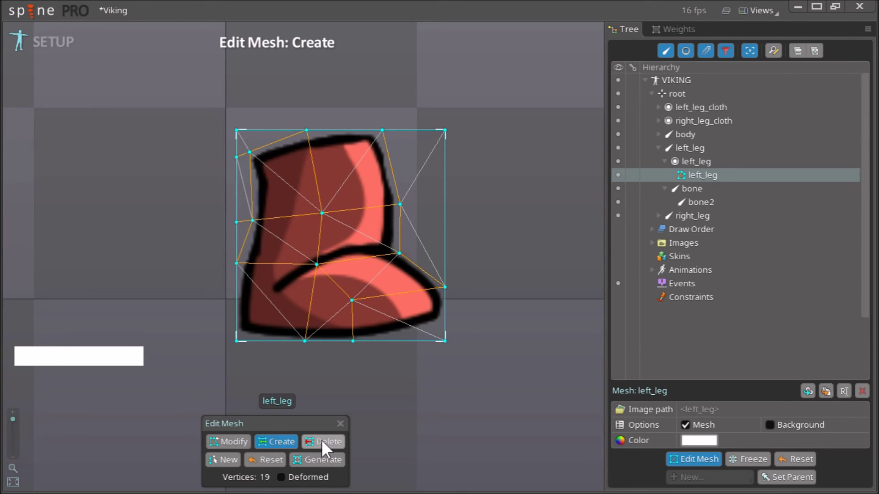
- Delete the four stray outer vertices from the left_leg boot mesh, leaving 15
left_click(325, 446)
right_click(467, 312)
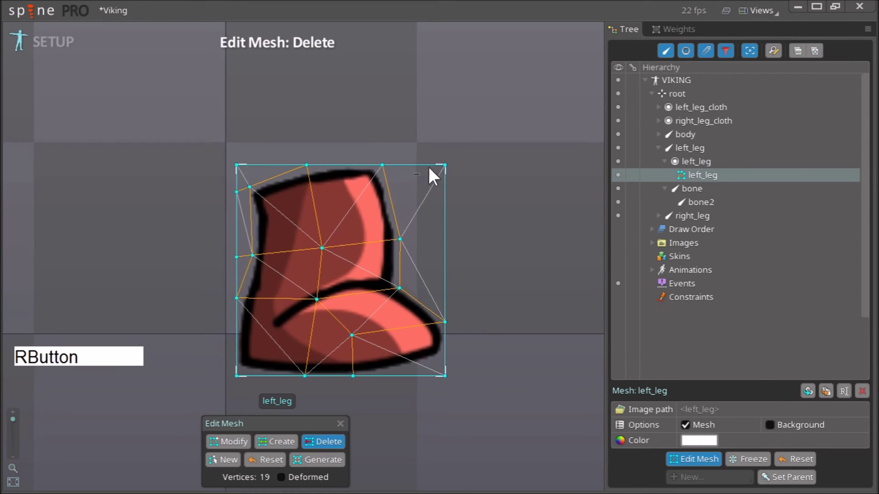
left_click(448, 172)
left_click(418, 267)
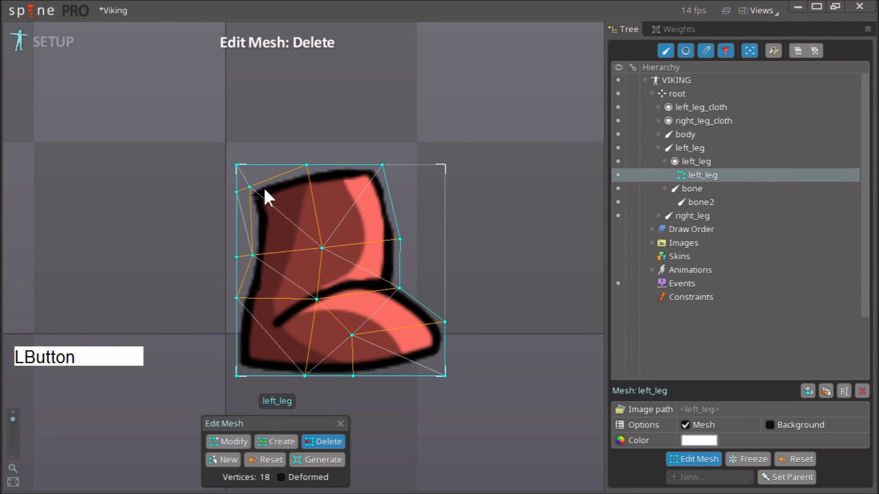
left_click(245, 171)
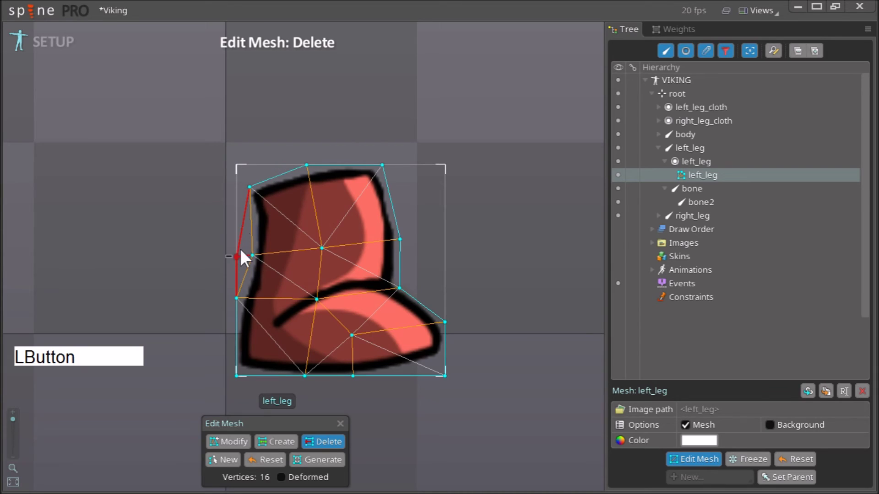
left_click(245, 262)
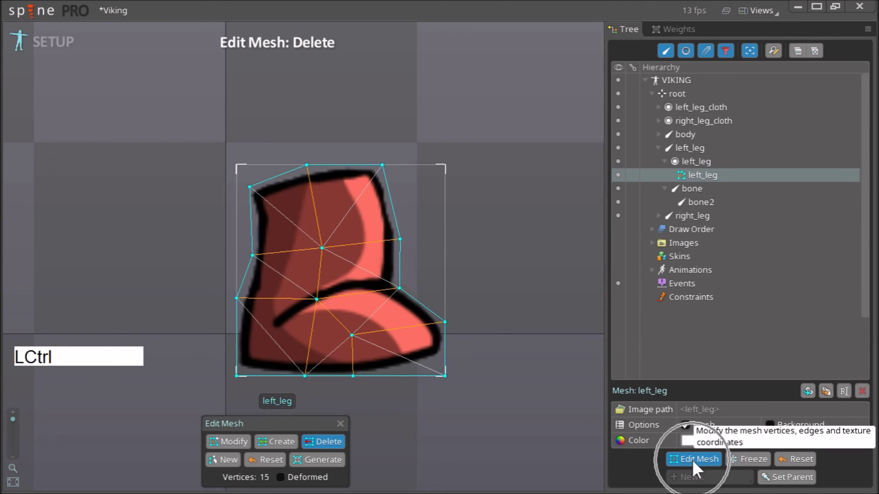
- Finish editing the left_leg mesh and deselect it
left_click(699, 469)
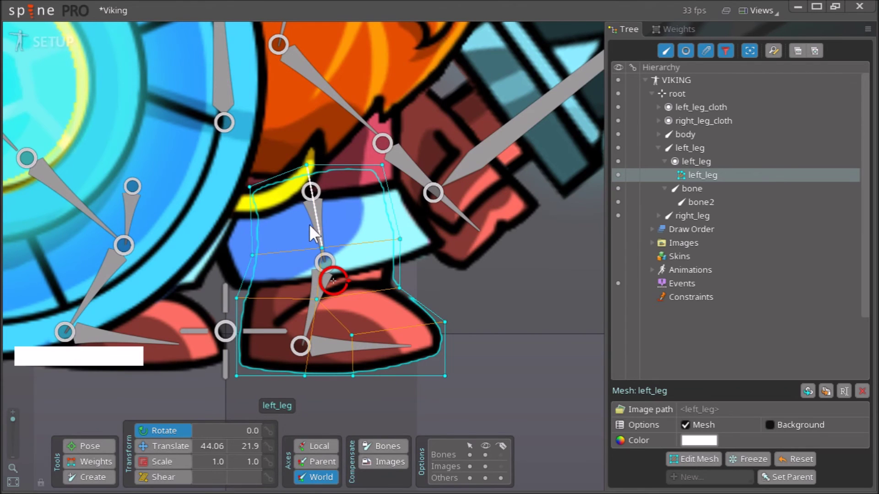
right_click(357, 309)
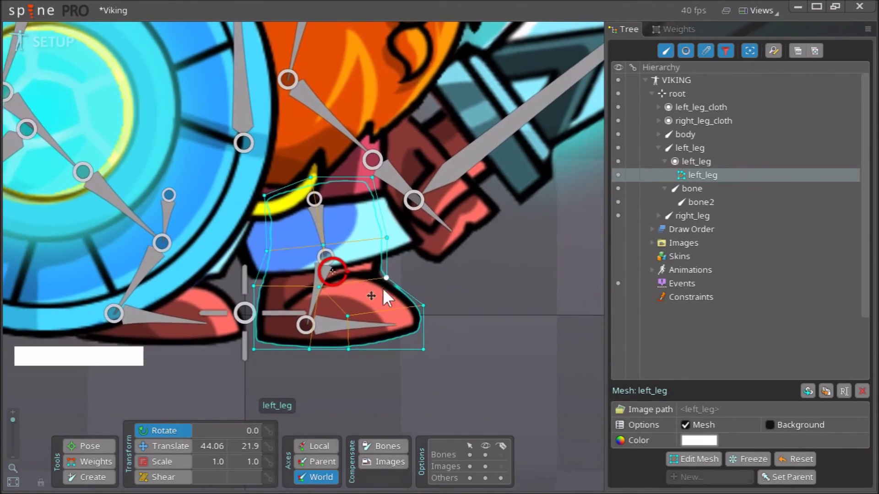
right_click(457, 306)
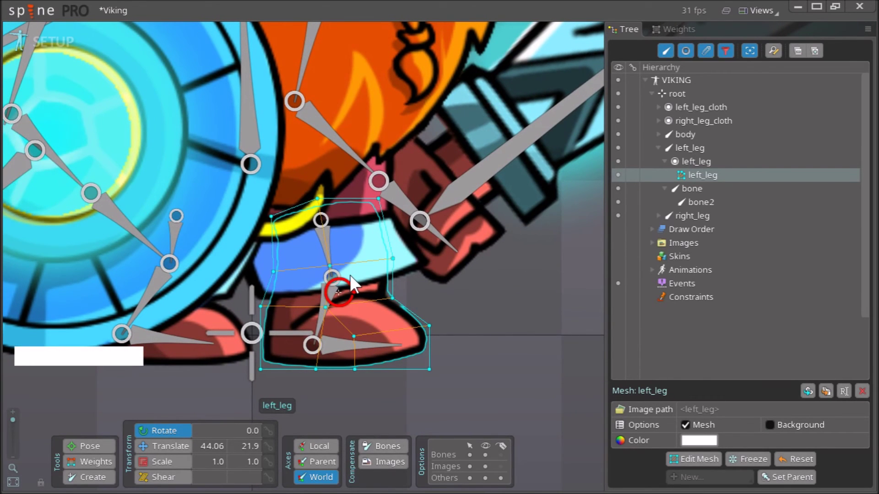
right_click(438, 297)
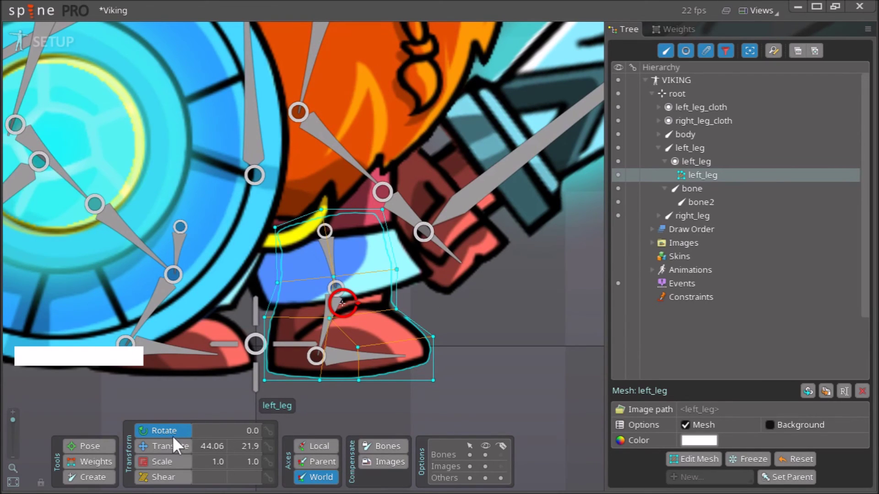
key("Escape")
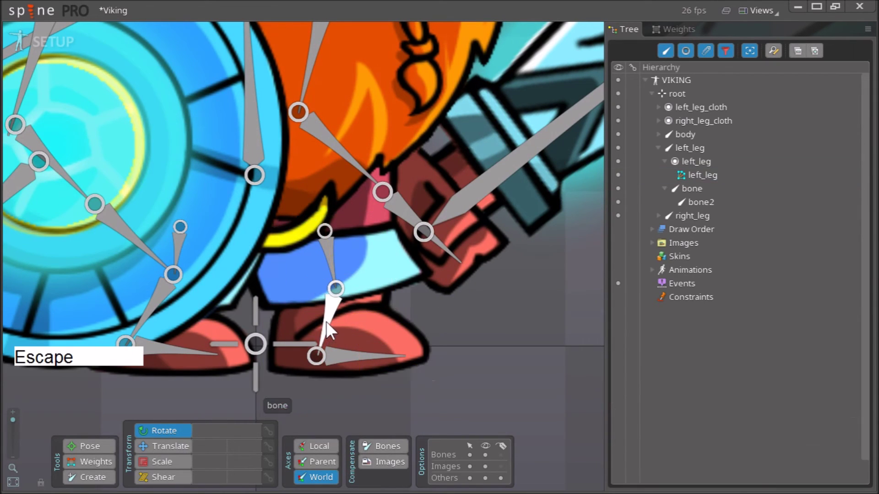
- Rotate the foot bone to test deformation, undo it, and clear the selection
left_click(331, 329)
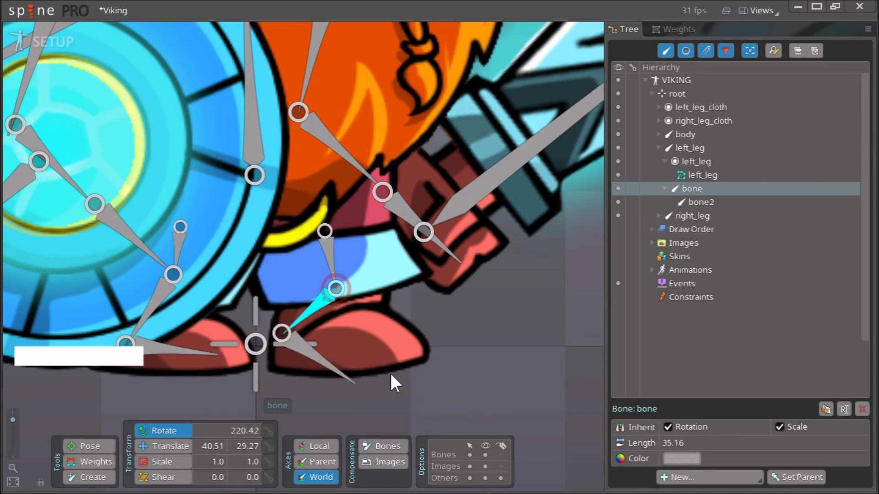
key("ctrl+z")
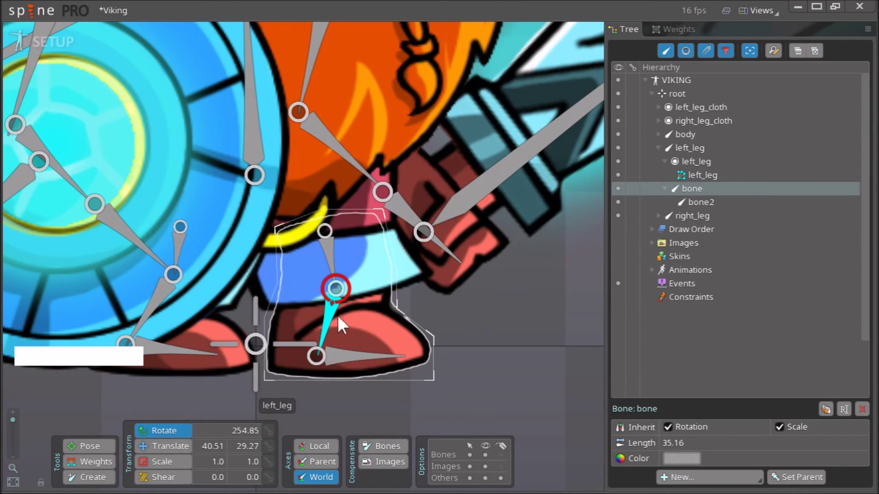
left_click(335, 256)
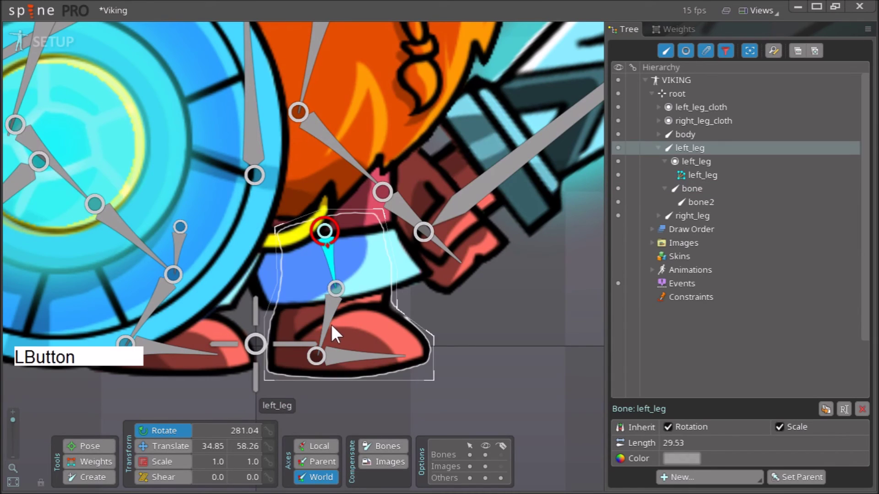
left_click(332, 329)
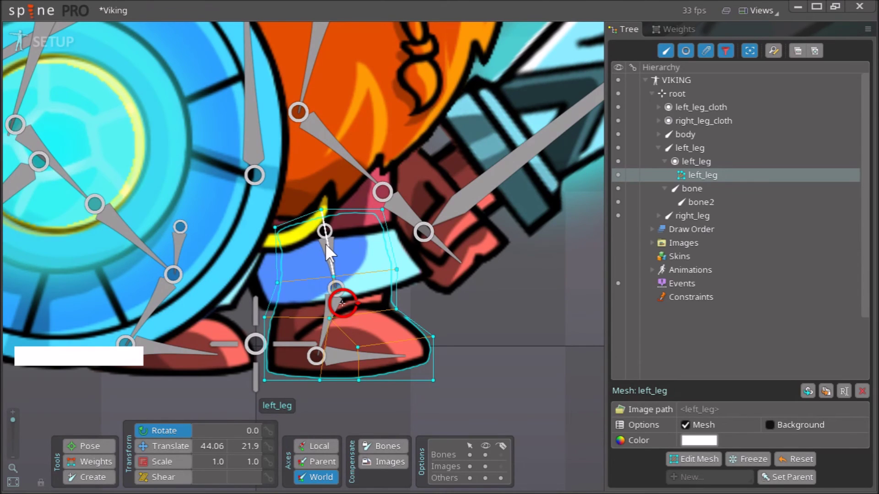
key("Escape")
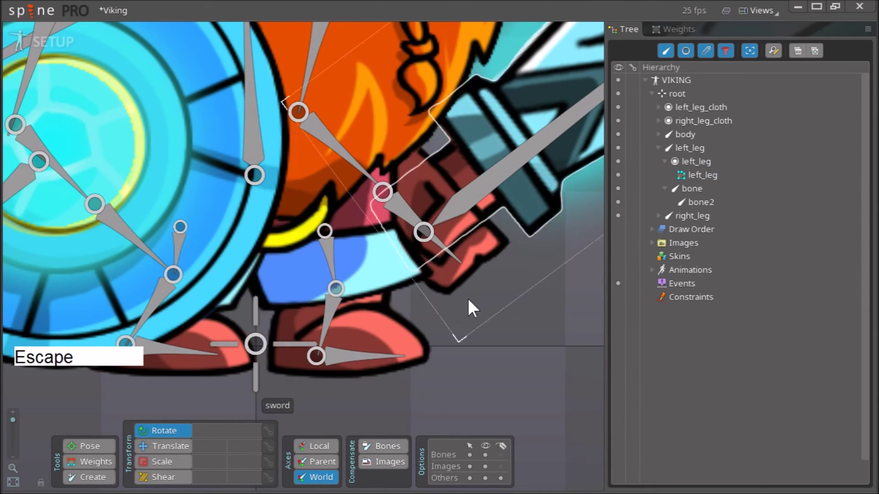
- Show the Weights view from the Views list, ready to bind the left_leg mesh
left_click(675, 34)
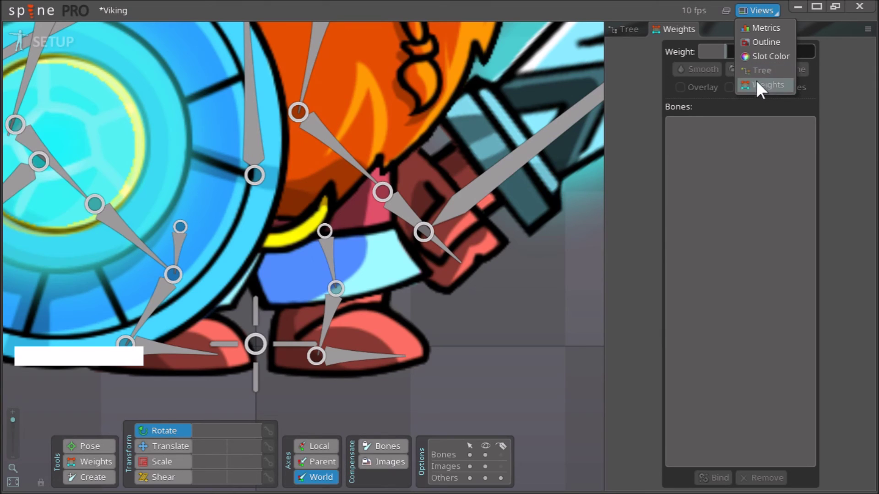
left_click(686, 37)
left_click(683, 40)
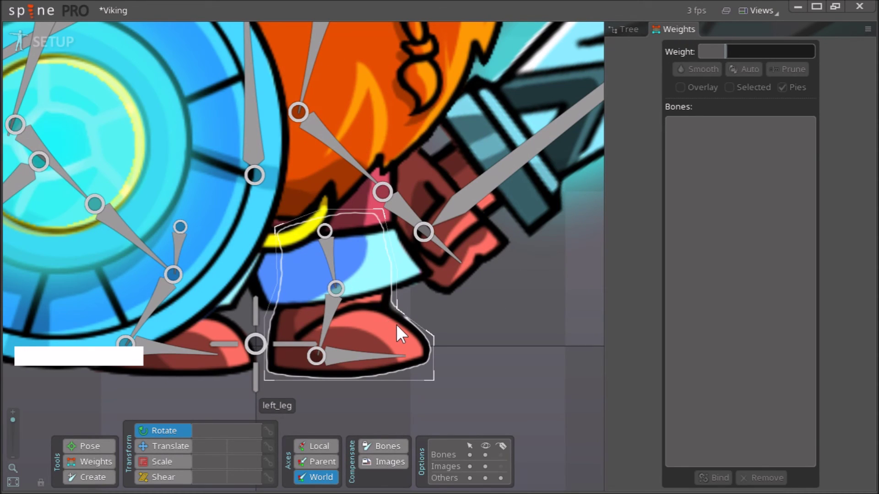
right_click(460, 347)
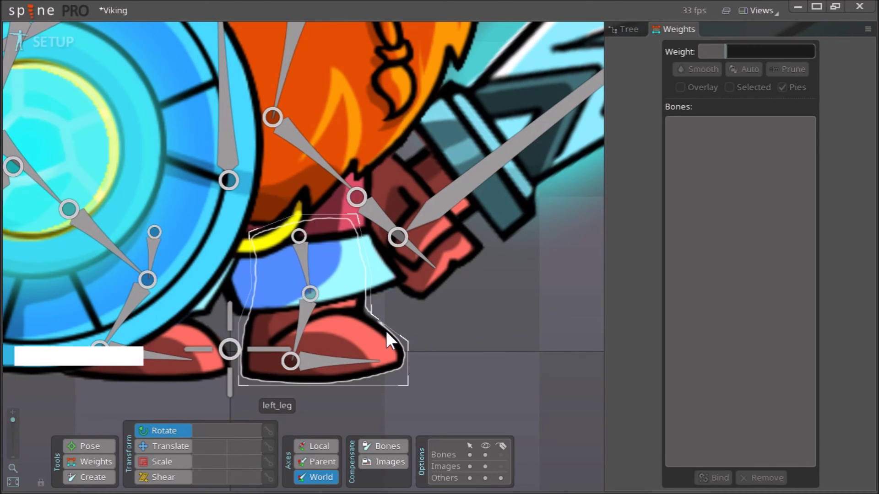
- Bind the left_leg boot mesh to the left_leg, bone and bone2 bones in Weights
left_click(392, 342)
right_click(468, 351)
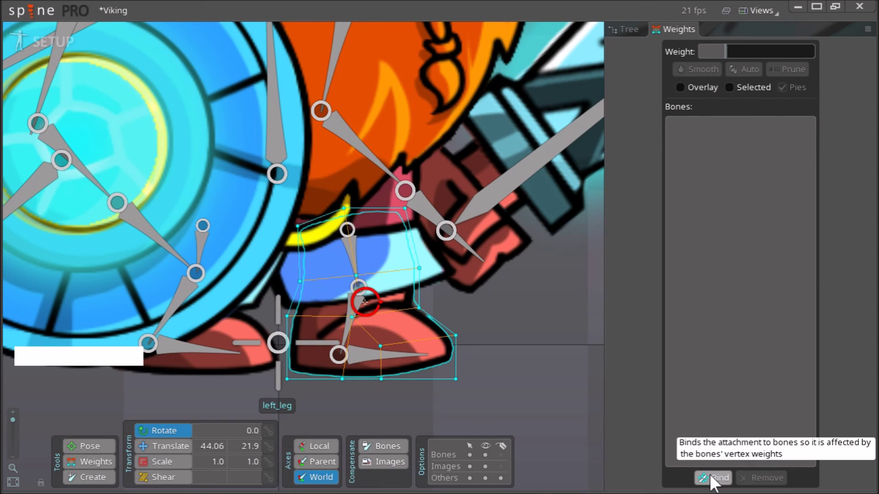
left_click(715, 481)
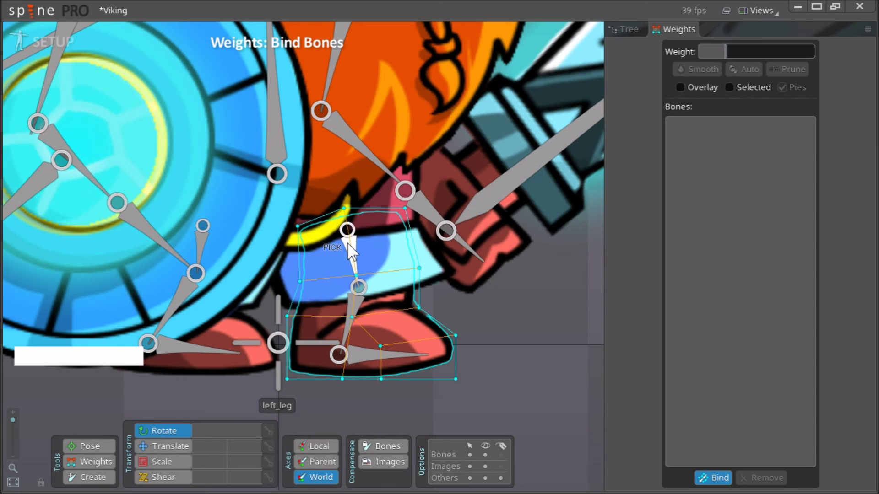
left_click(353, 249)
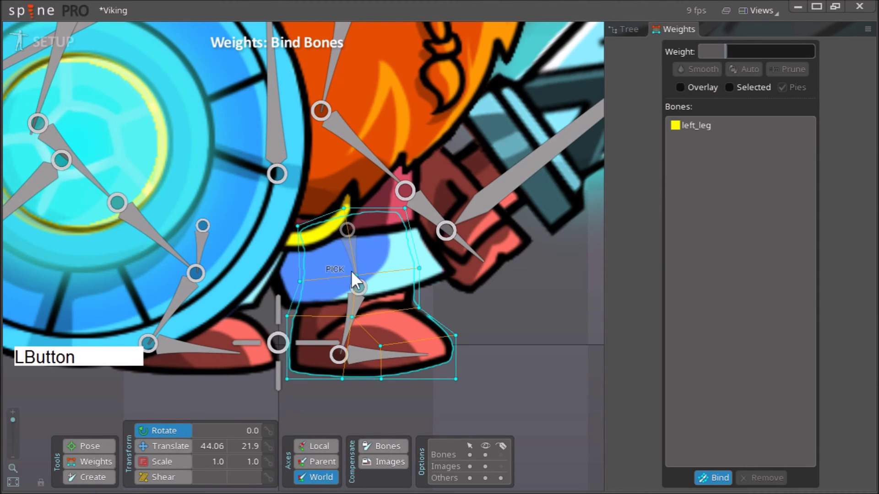
left_click(363, 308)
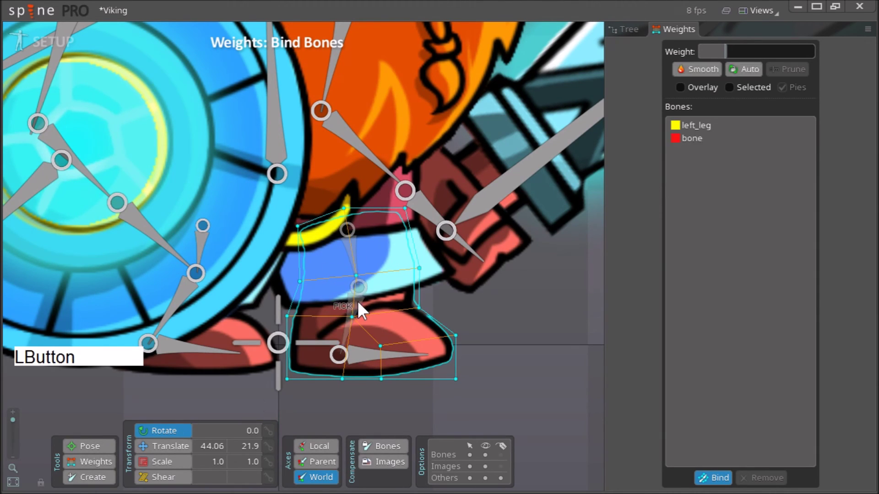
left_click(368, 364)
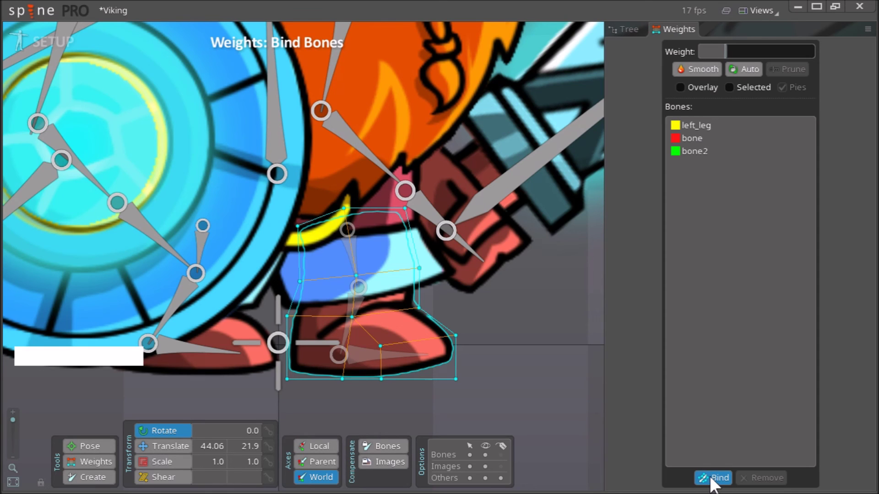
left_click(714, 487)
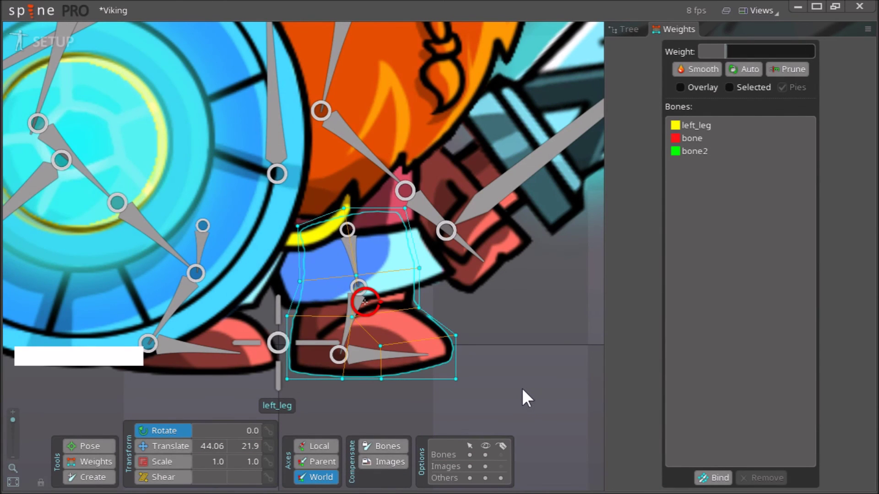
- Test-rotate the lower leg bone to check the bound mesh deforms, then undo
right_click(507, 357)
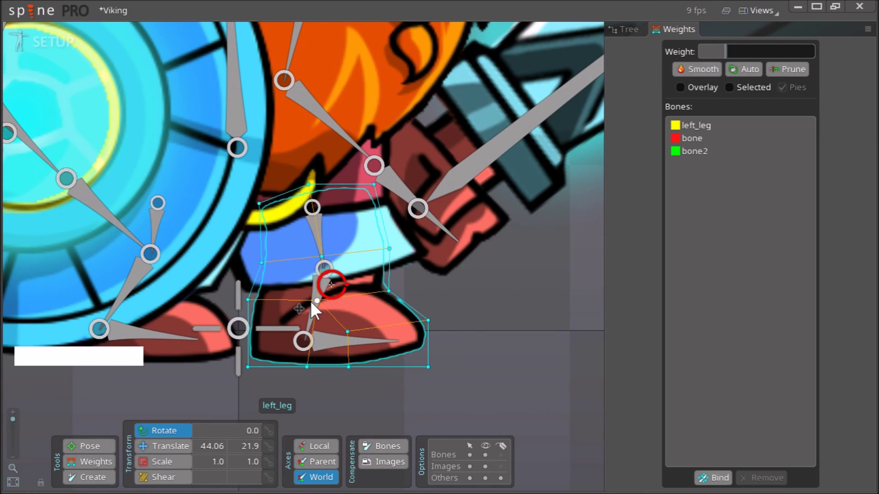
key("Escape")
left_click(320, 305)
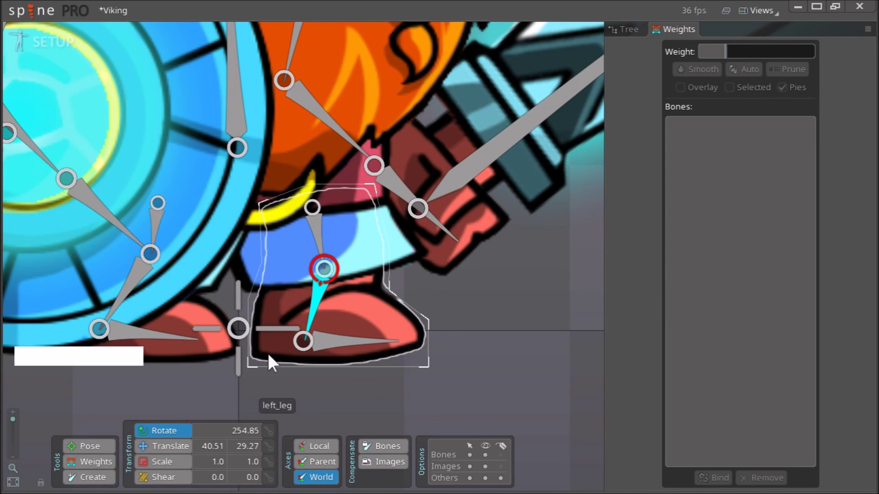
left_click(519, 393)
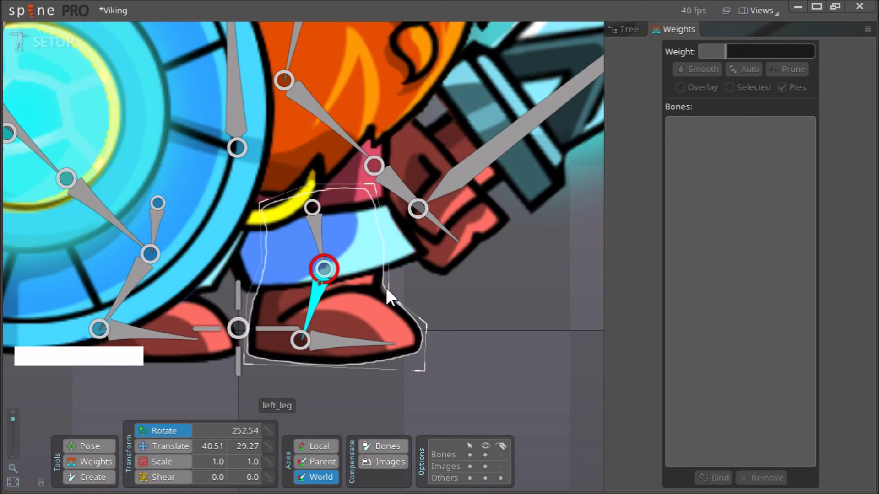
key("ctrl+z")
- Hide the left_leg_cloth attachment in the Tree so the boot mesh shows uncovered
left_click(388, 255)
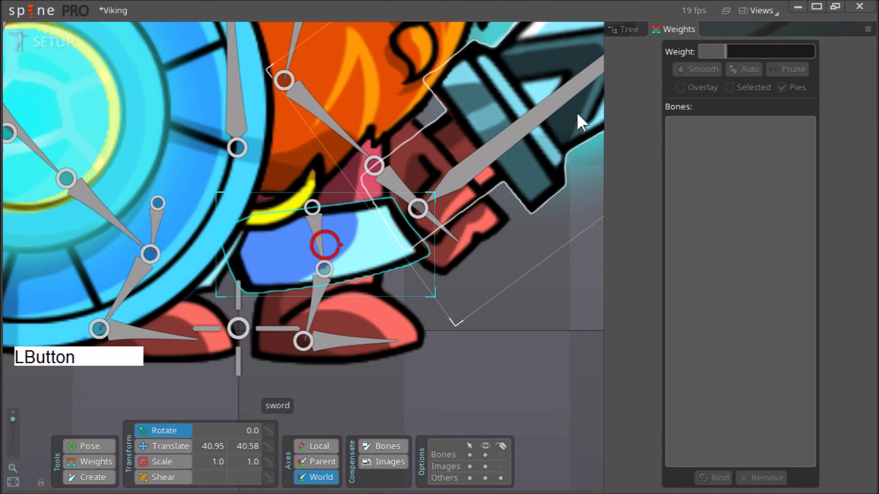
left_click(626, 33)
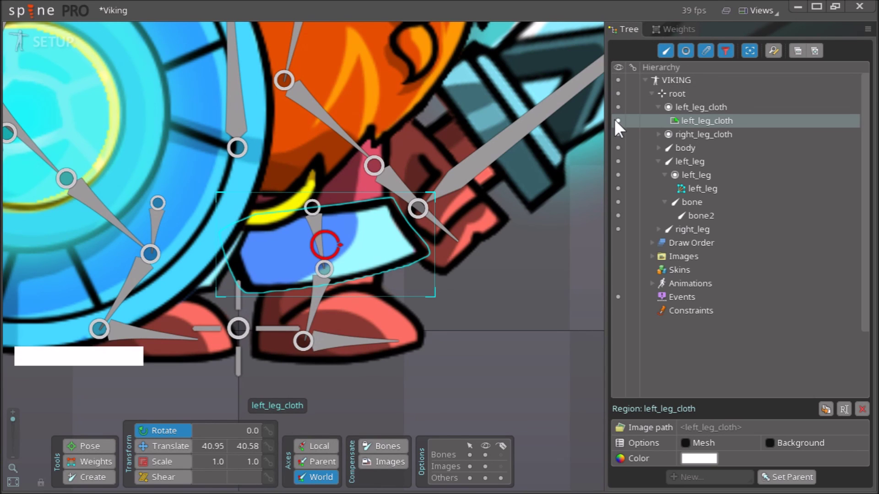
left_click(620, 125)
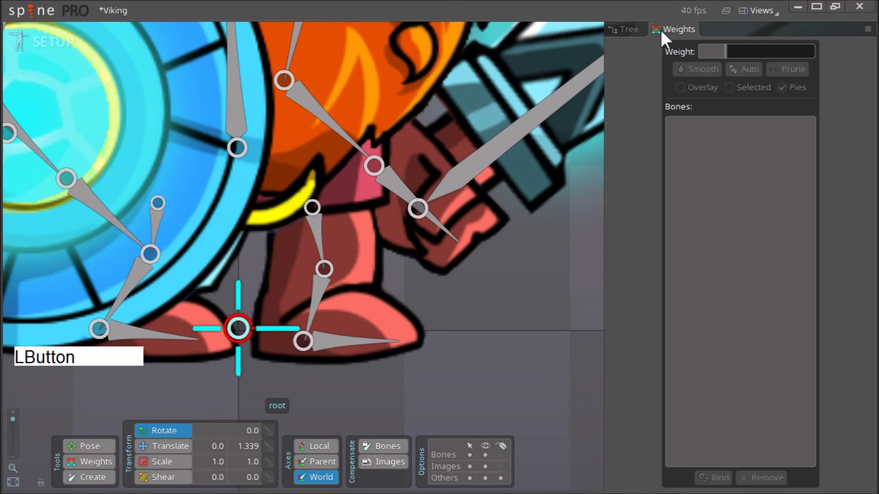
left_click(160, 440)
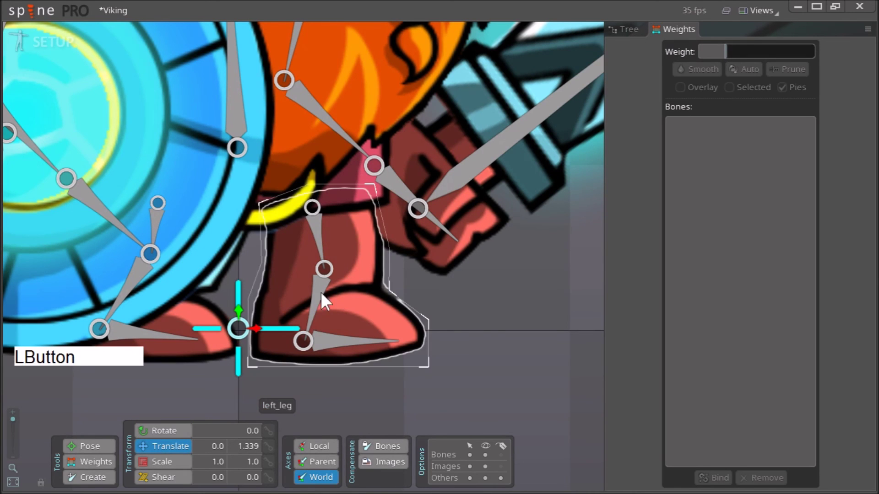
left_click(324, 253)
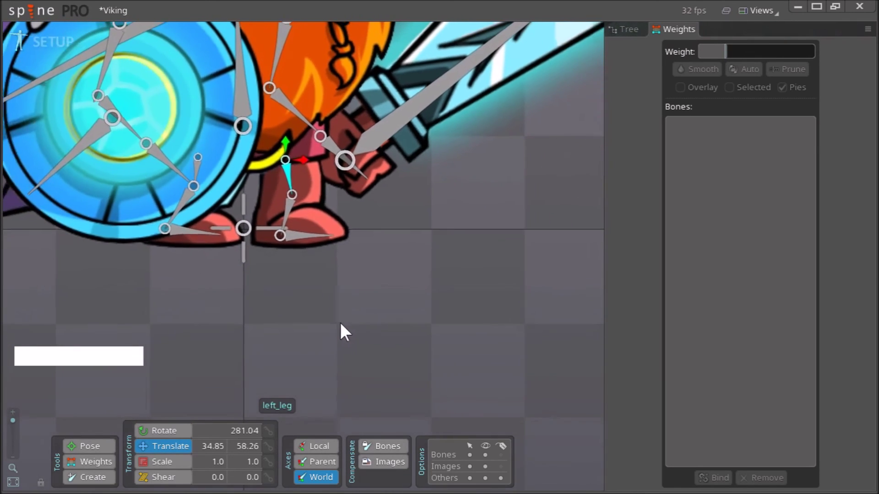
right_click(349, 323)
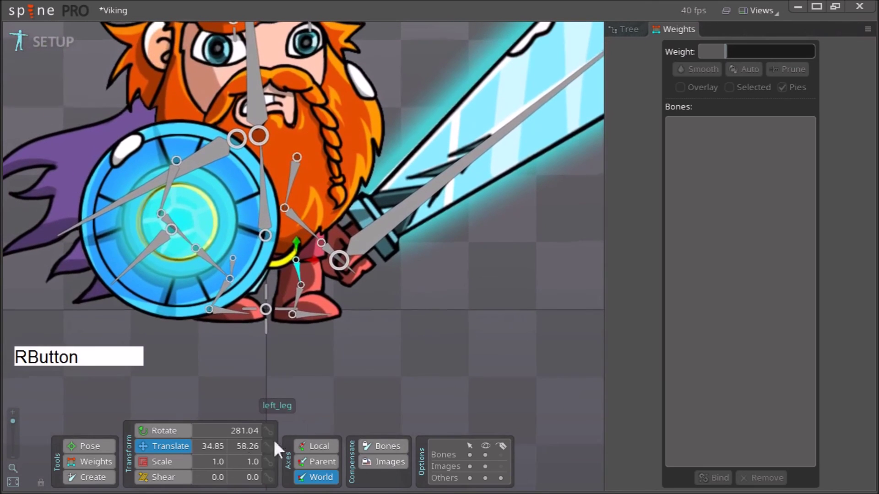
left_click(160, 438)
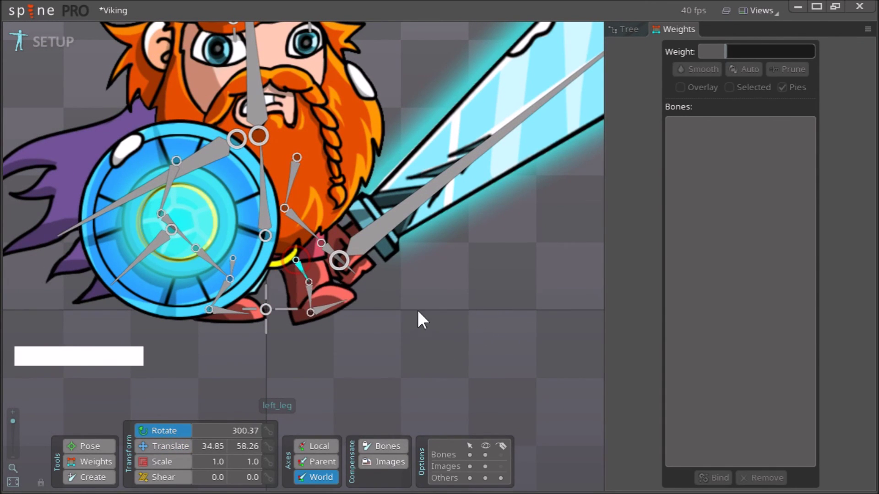
left_click(321, 305)
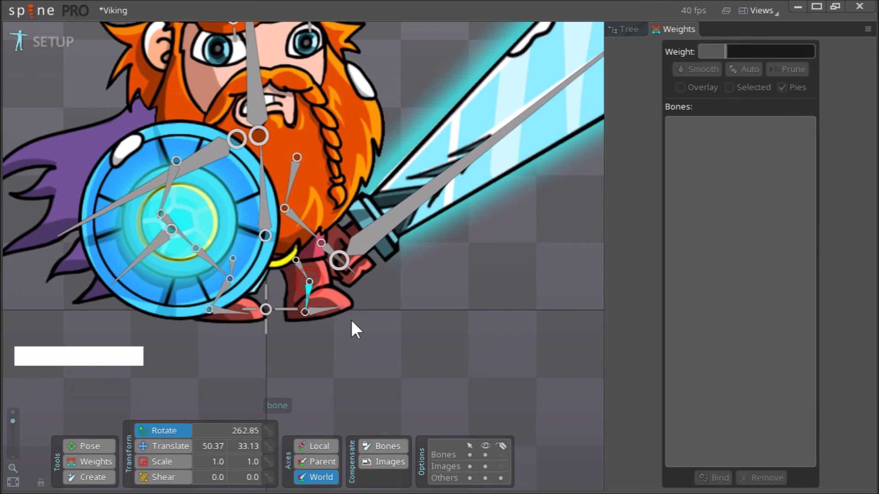
left_click(328, 318)
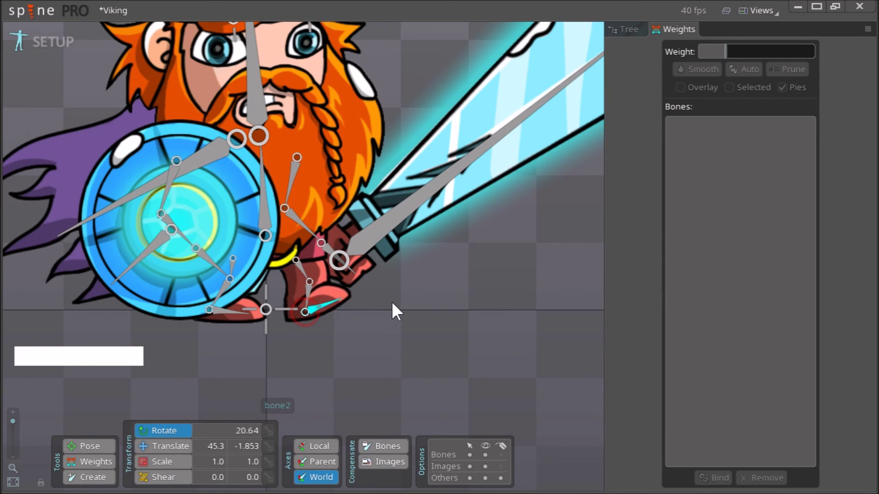
key("ctrl+z")
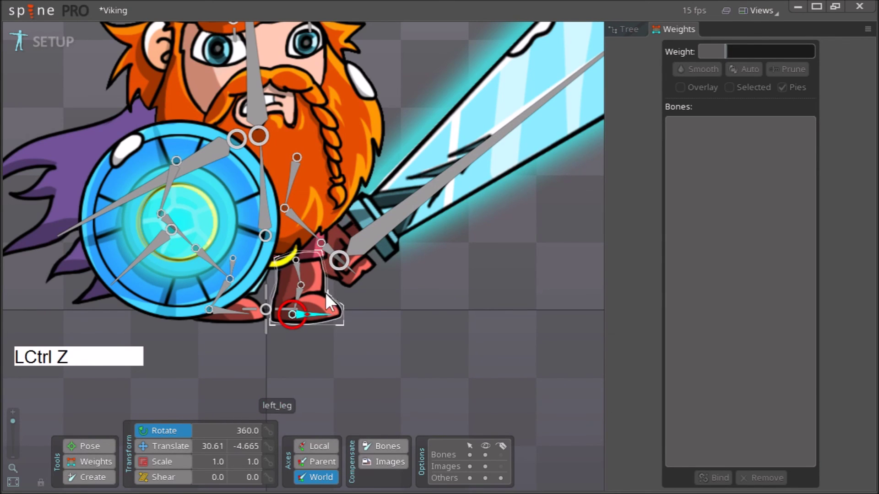
right_click(384, 345)
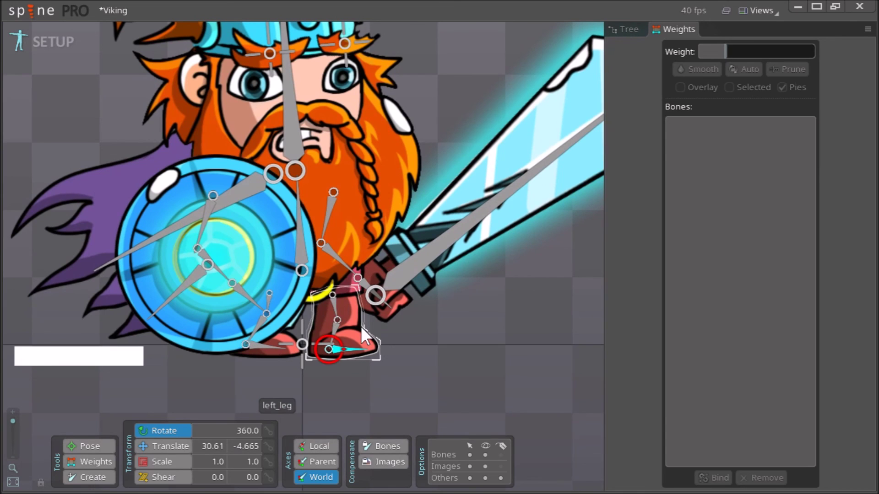
right_click(412, 345)
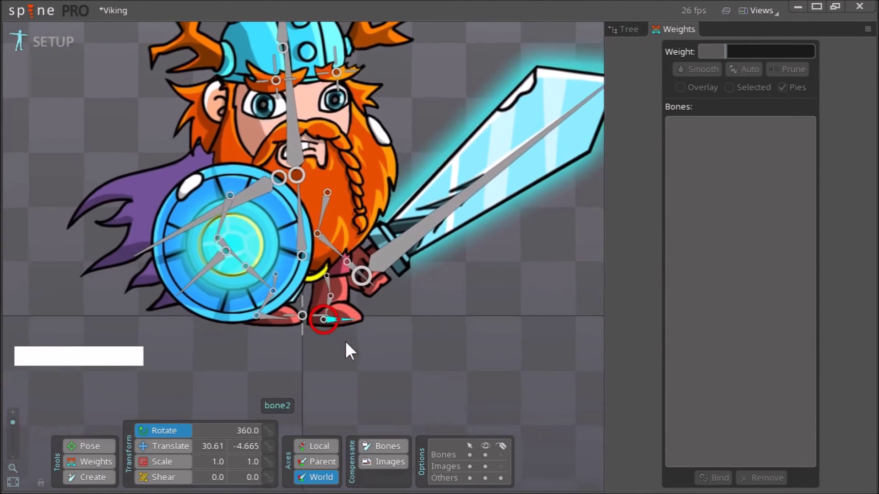
right_click(390, 339)
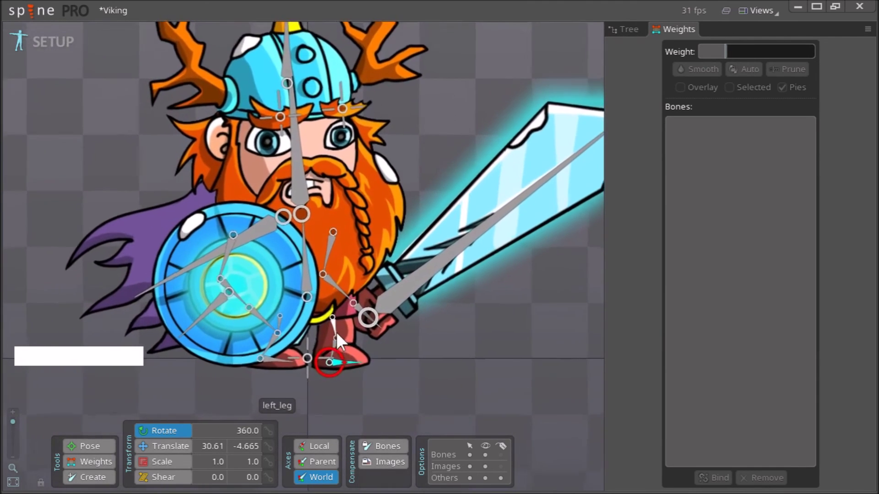
left_click(342, 339)
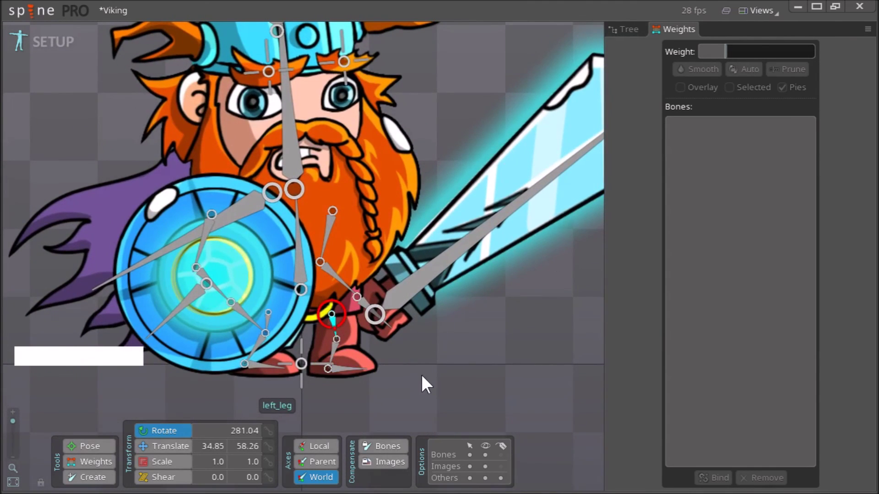
left_click(431, 385)
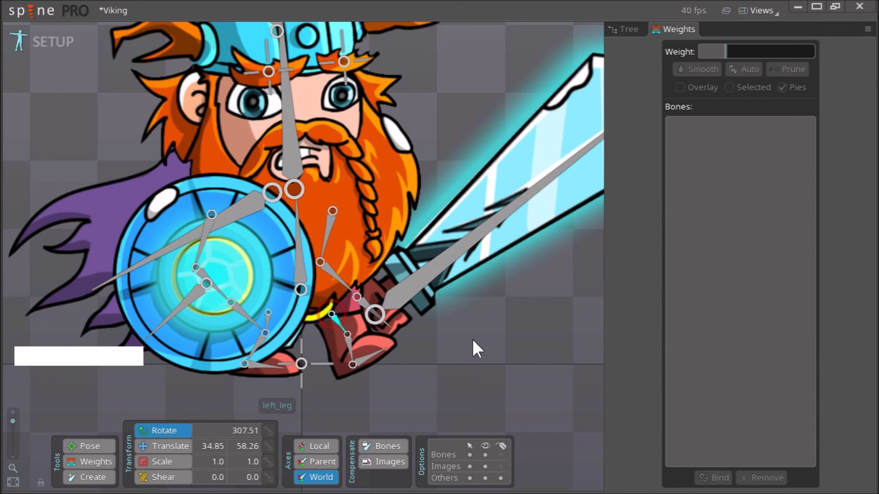
key("ctrl+z")
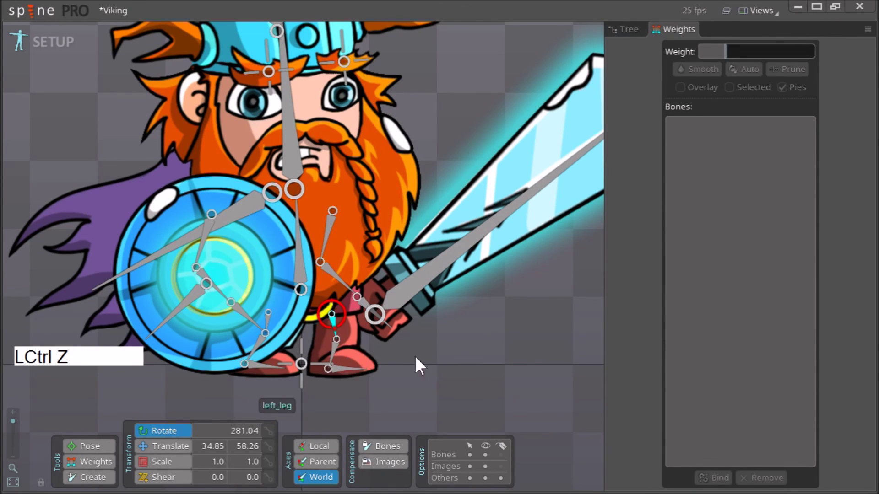
right_click(389, 370)
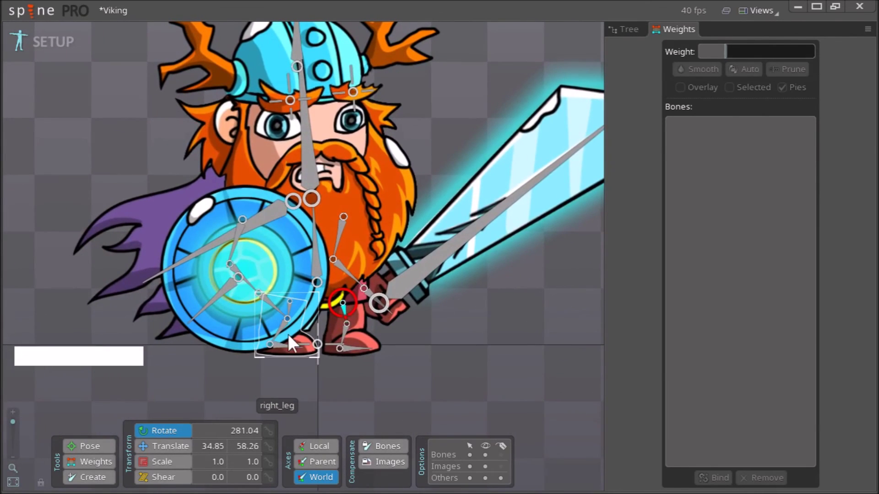
left_click(311, 351)
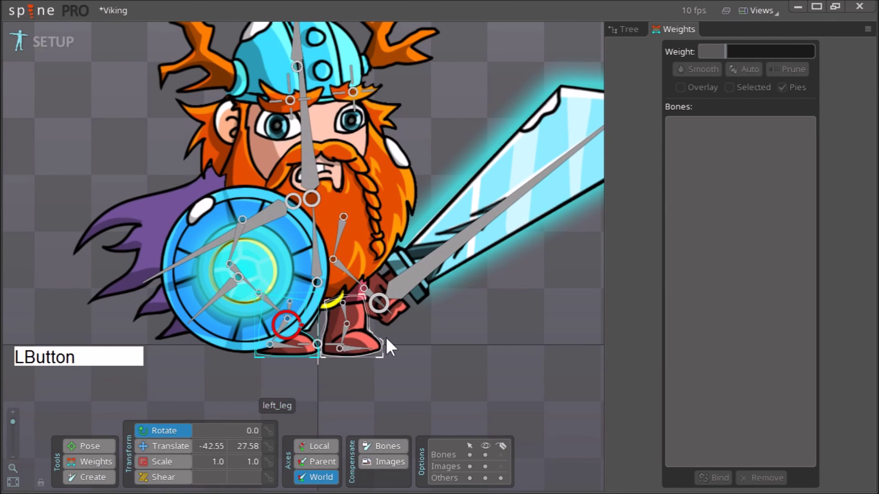
right_click(436, 347)
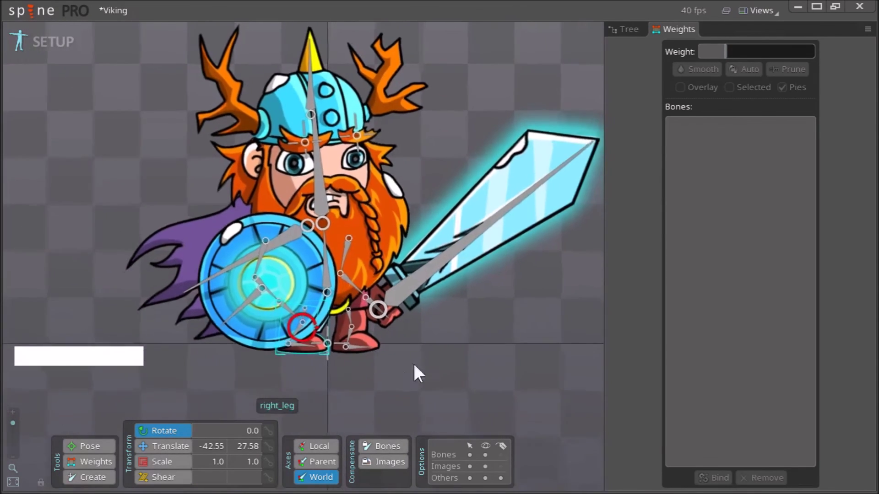
right_click(461, 355)
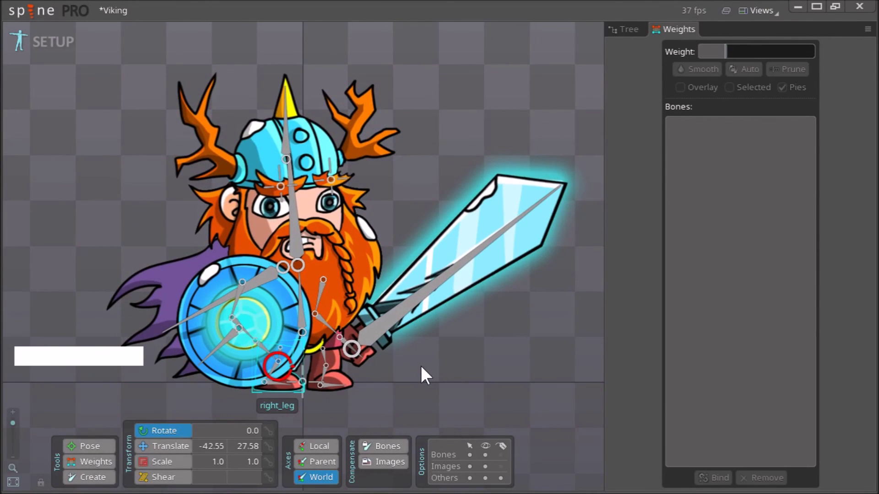